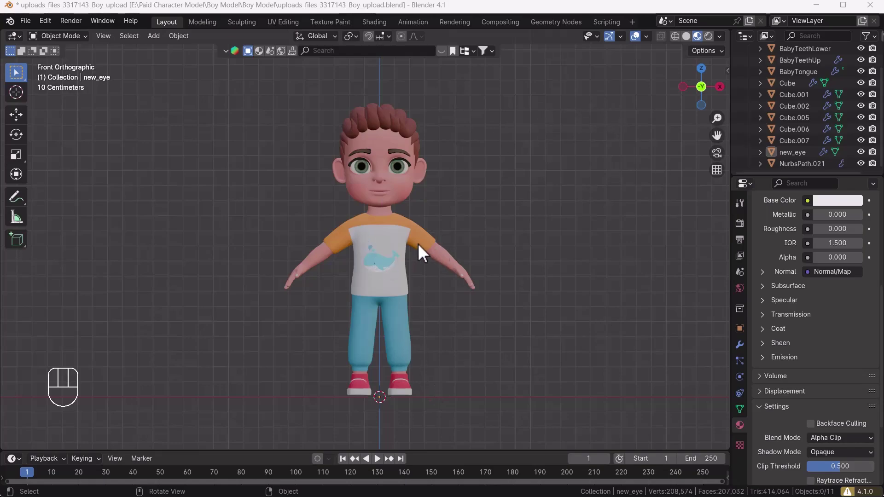
# - Center the boy character in the front view and bring up the viewport sidebar
pyautogui.moveTo(432, 254); pyautogui.dragTo(462, 250)
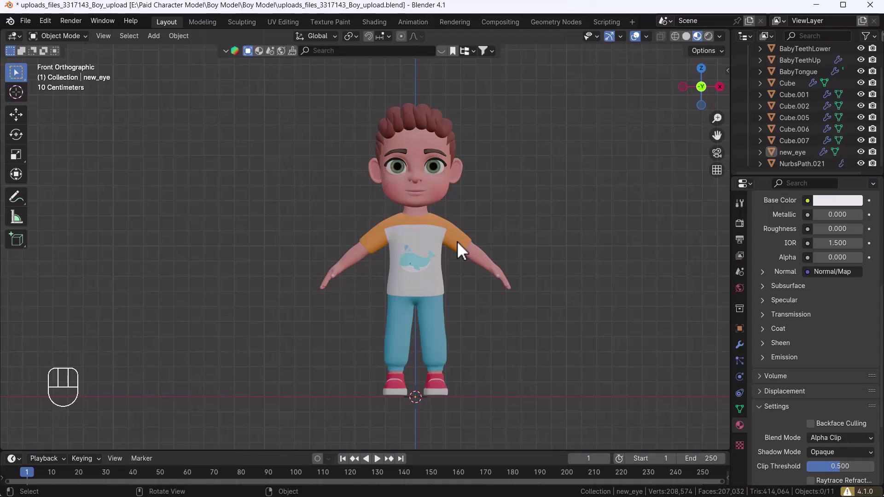
pyautogui.moveTo(53, 31); pyautogui.dragTo(81, 164)
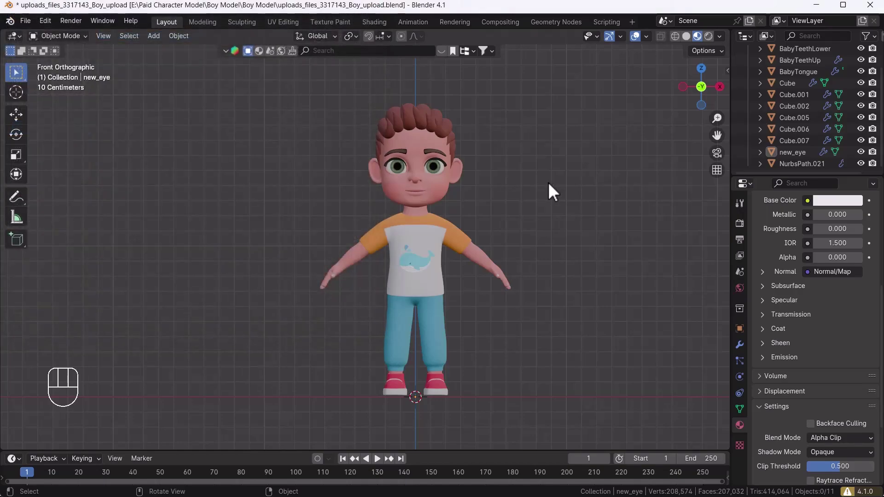
# - Show the ARP tools in the sidebar, then hide the body mesh (Cube) to expose the inner head parts
pyautogui.press('n')
pyautogui.click(733, 345)
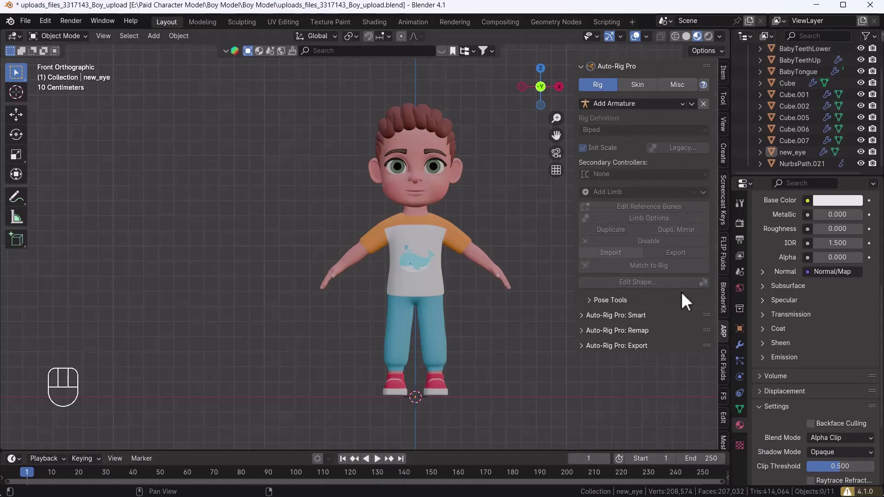
pyautogui.press('n')
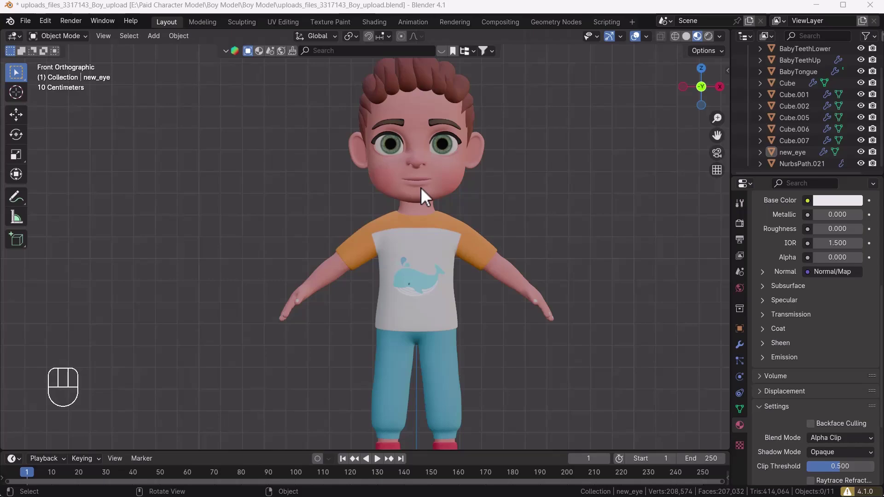
pyautogui.click(436, 196)
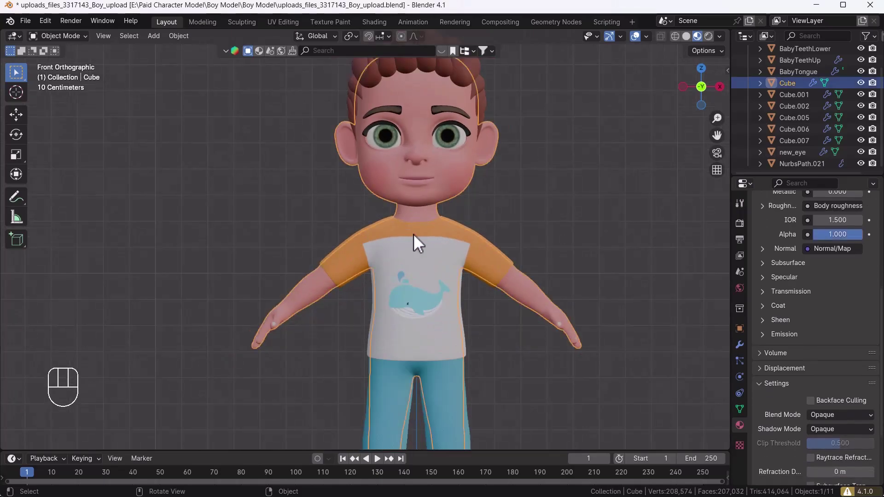
pyautogui.press('g')
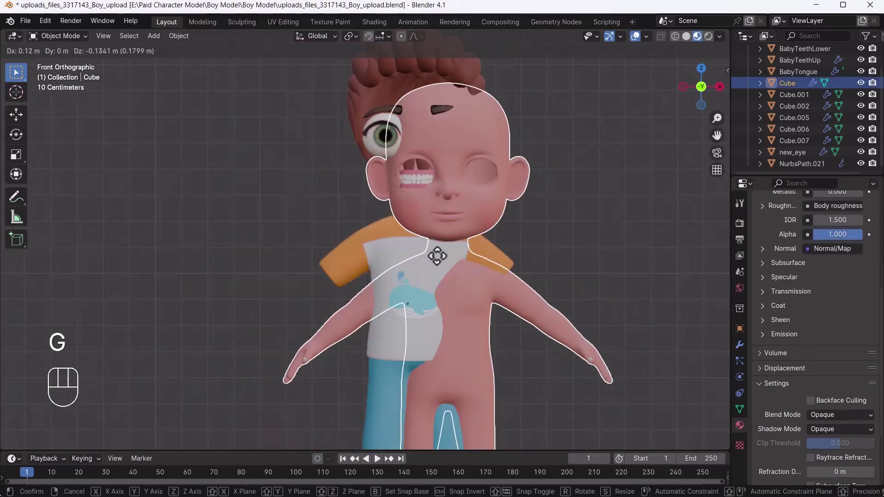
pyautogui.press('h')
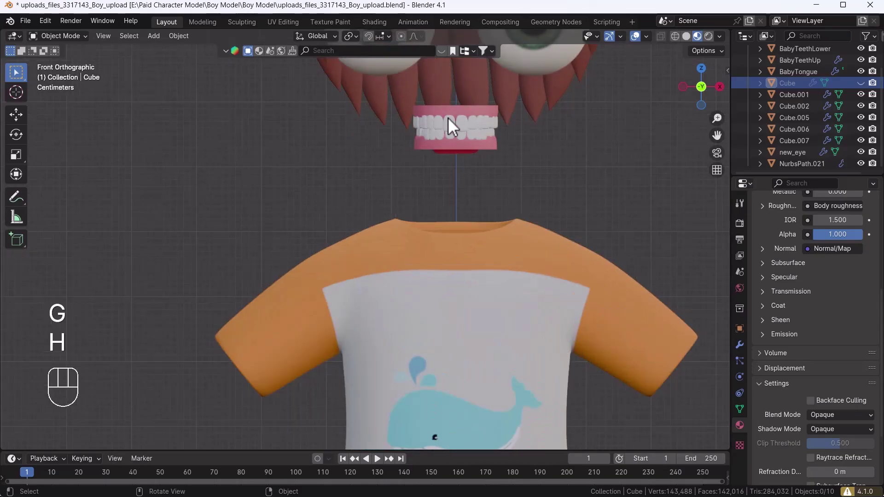
# - Inspect the BabyTongue, teeth and eye objects, then unhide the body and return to front view
pyautogui.press('g')
pyautogui.press('g')
pyautogui.moveTo(415, 181); pyautogui.dragTo(461, 169)
pyautogui.press('g')
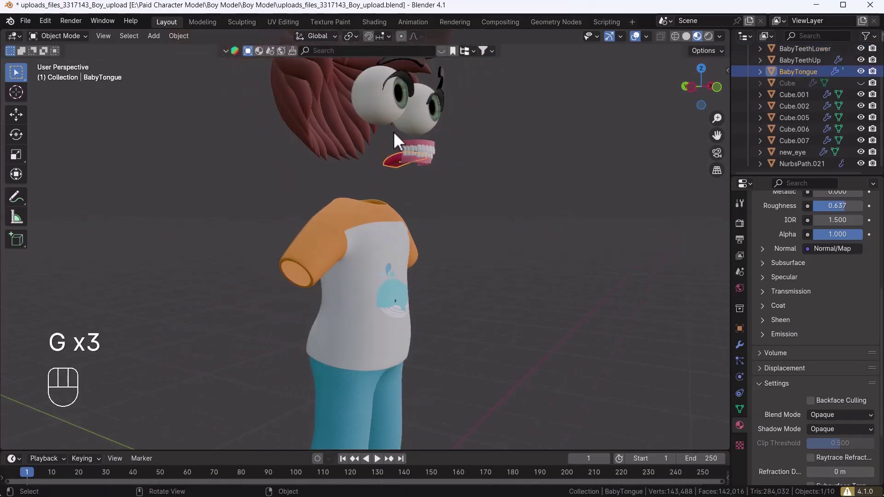
pyautogui.click(410, 133)
pyautogui.press('g')
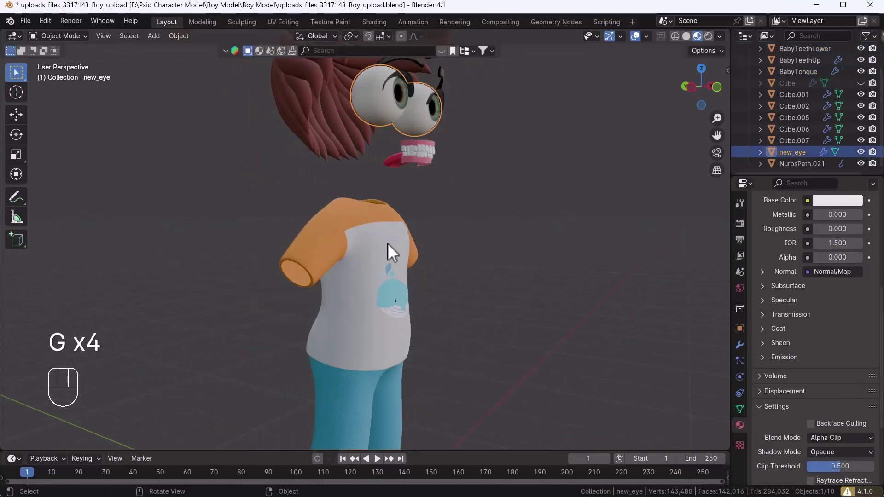
pyautogui.press('alt+h')
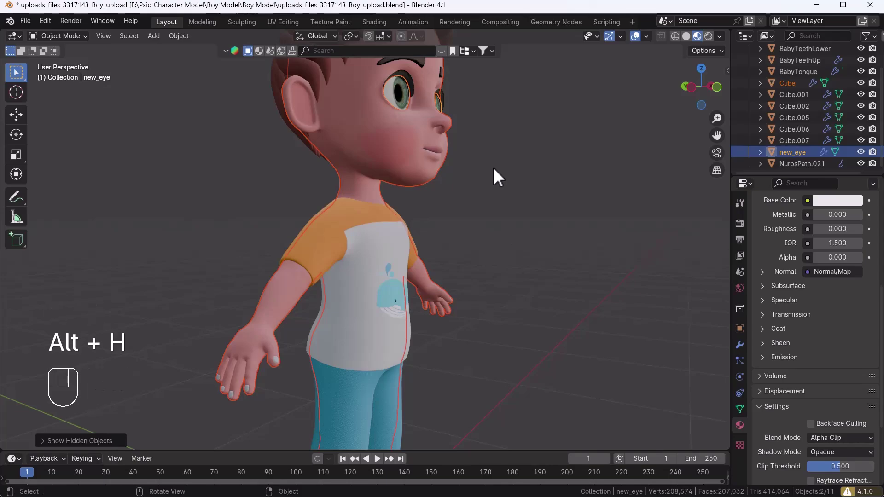
pyautogui.press('`')
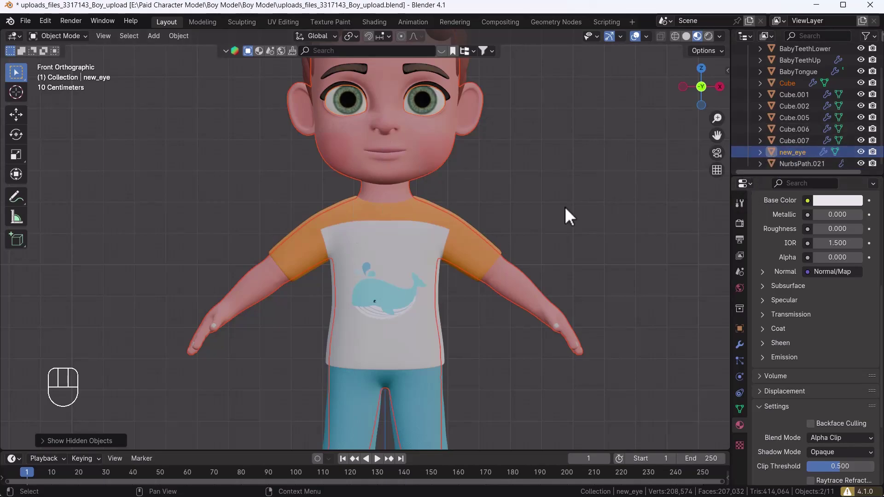
# - Select all the boy's mesh parts and load them into Auto-Rig Pro: Smart with Get Selected Objects
pyautogui.moveTo(472, 260); pyautogui.dragTo(437, 214)
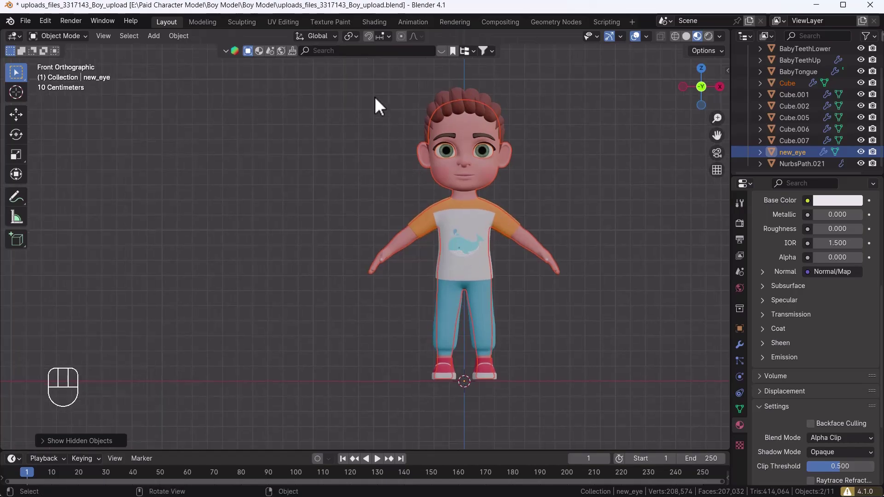
pyautogui.moveTo(367, 74); pyautogui.dragTo(555, 401)
pyautogui.moveTo(561, 214); pyautogui.dragTo(544, 217)
pyautogui.press('n')
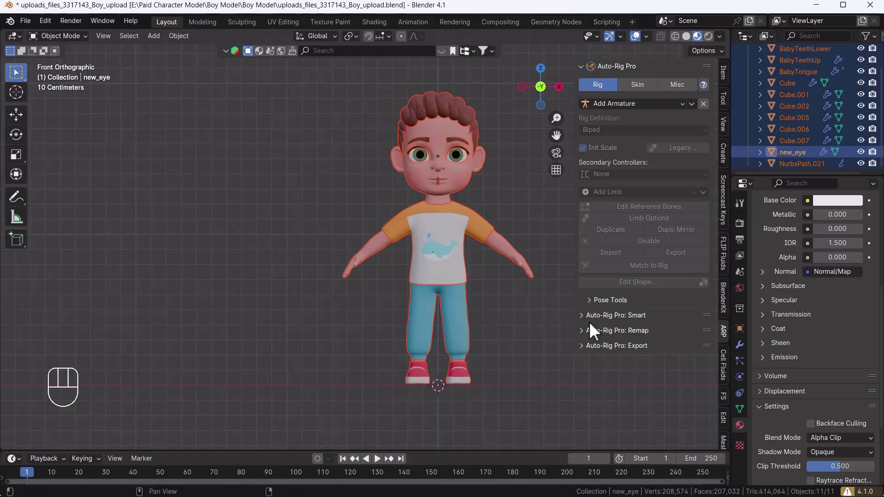
pyautogui.click(587, 328)
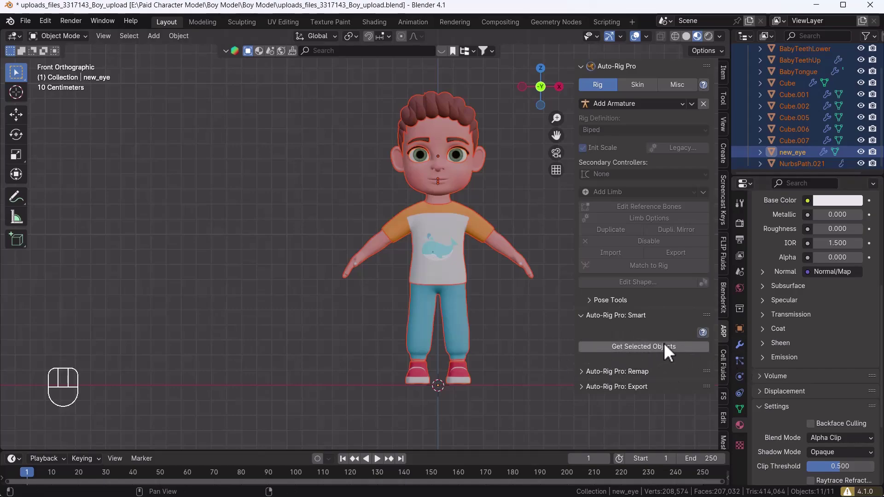
pyautogui.moveTo(639, 354); pyautogui.dragTo(368, 191)
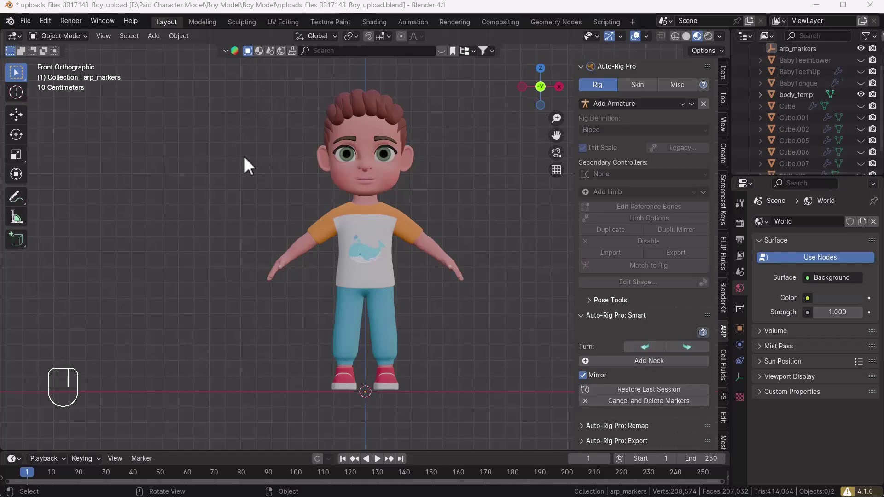
# - Place the Smart neck, chin and shoulder markers on the boy in front view
pyautogui.middleClick(360, 211)
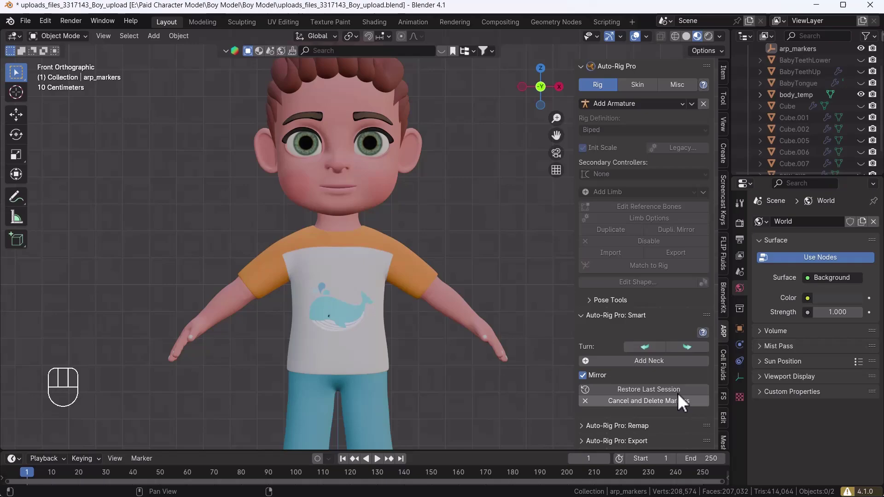
pyautogui.moveTo(656, 371); pyautogui.dragTo(383, 233)
pyautogui.moveTo(659, 137); pyautogui.dragTo(344, 215)
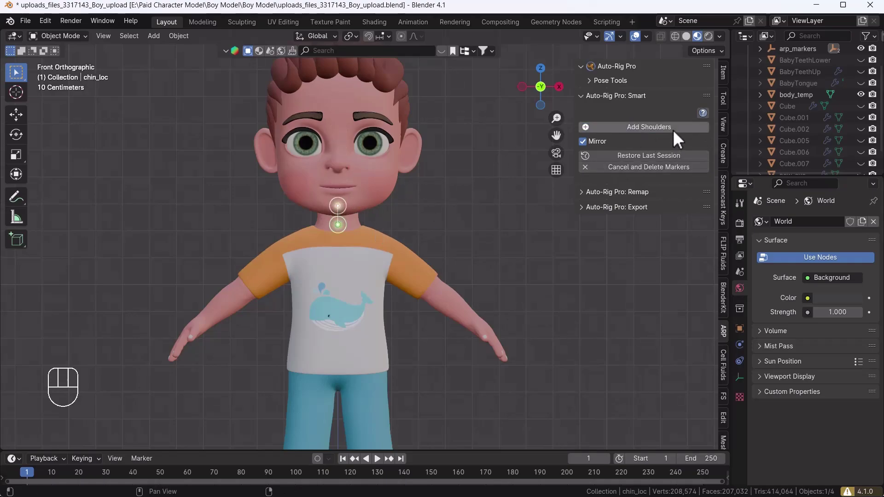
pyautogui.moveTo(656, 140); pyautogui.dragTo(414, 297)
pyautogui.moveTo(426, 363); pyautogui.dragTo(457, 241)
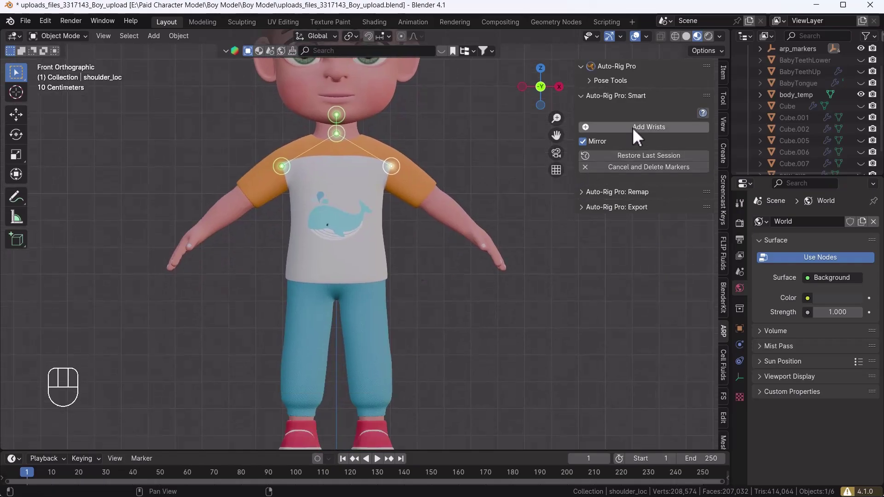
# - Place the wrist, spine root and ankle markers, the ankle sitting just above the shoe
pyautogui.moveTo(639, 139); pyautogui.dragTo(477, 238)
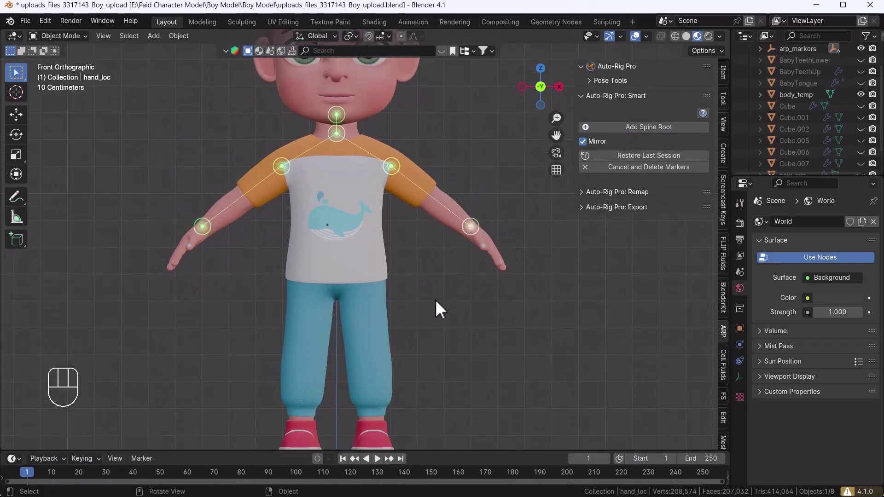
pyautogui.moveTo(424, 352); pyautogui.dragTo(439, 321)
pyautogui.moveTo(639, 130); pyautogui.dragTo(449, 254)
pyautogui.moveTo(418, 324); pyautogui.dragTo(414, 279)
pyautogui.moveTo(679, 132); pyautogui.dragTo(391, 349)
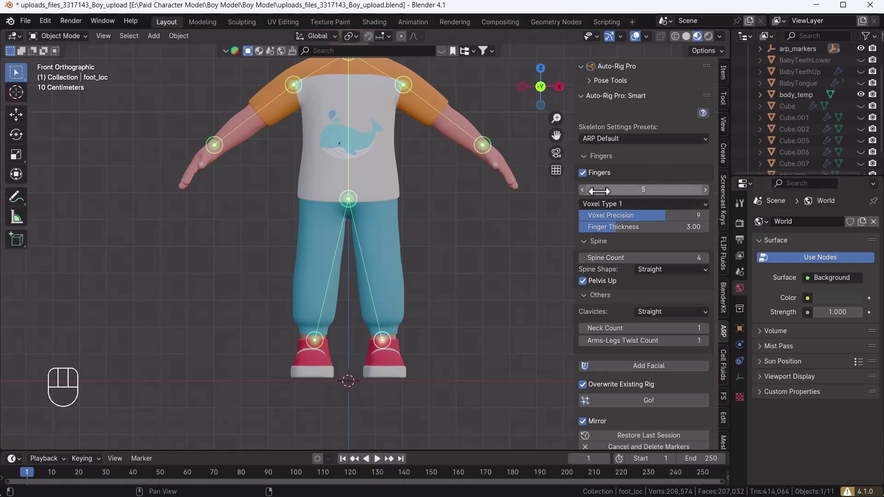
# - Check the placed markers from an angle and frame the leg markers in side view
pyautogui.moveTo(474, 201); pyautogui.dragTo(434, 216)
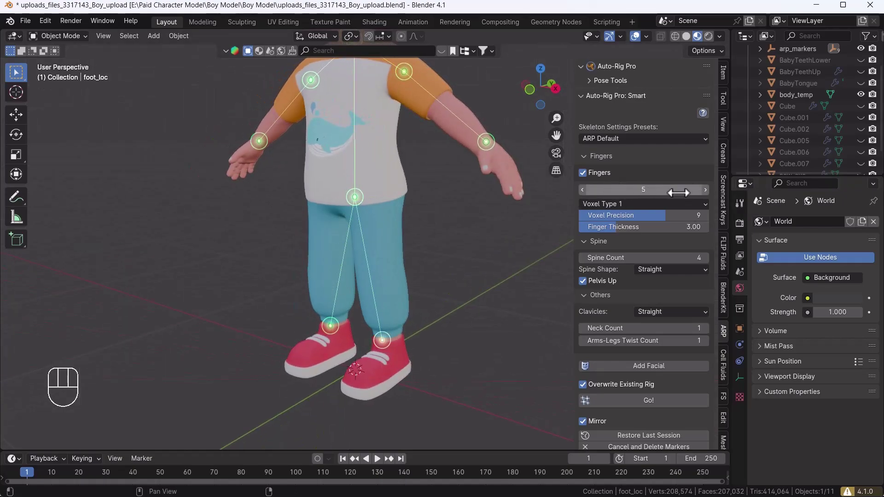
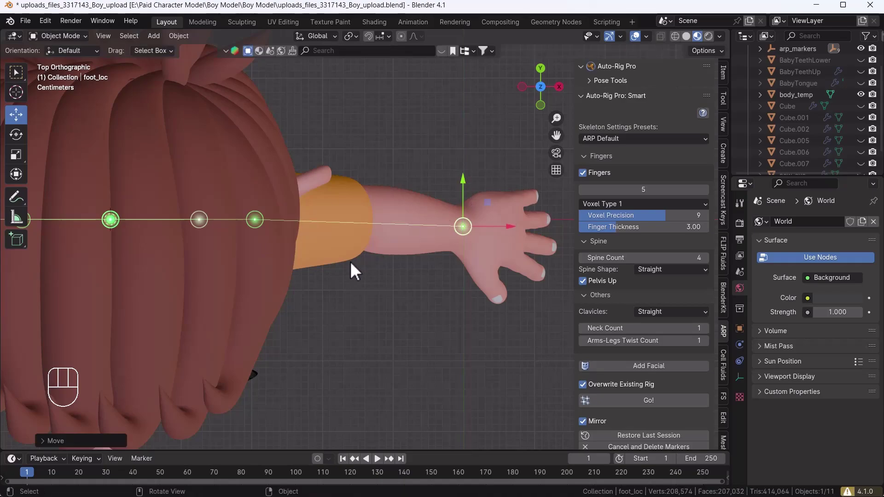
pyautogui.press('`')
pyautogui.middleClick(408, 339)
pyautogui.moveTo(347, 311); pyautogui.dragTo(431, 383)
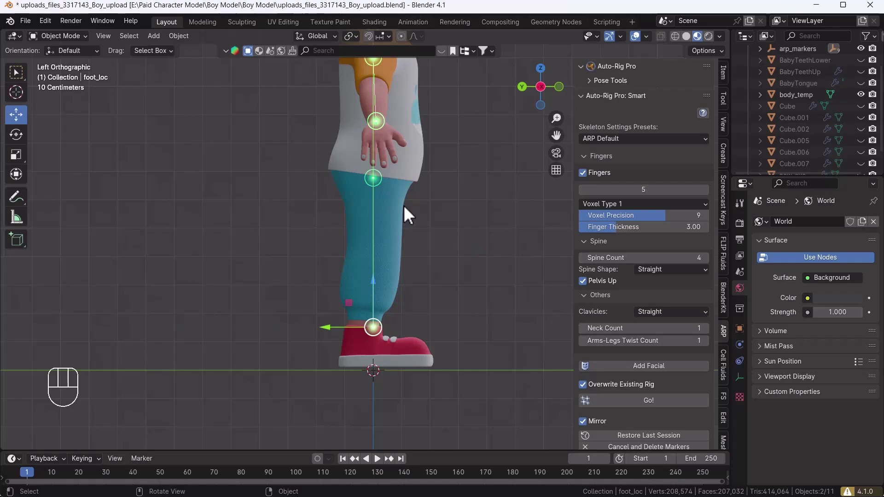
pyautogui.middleClick(415, 249)
# - Select the leg markers and verify their positions from the side and top views
pyautogui.click(453, 374)
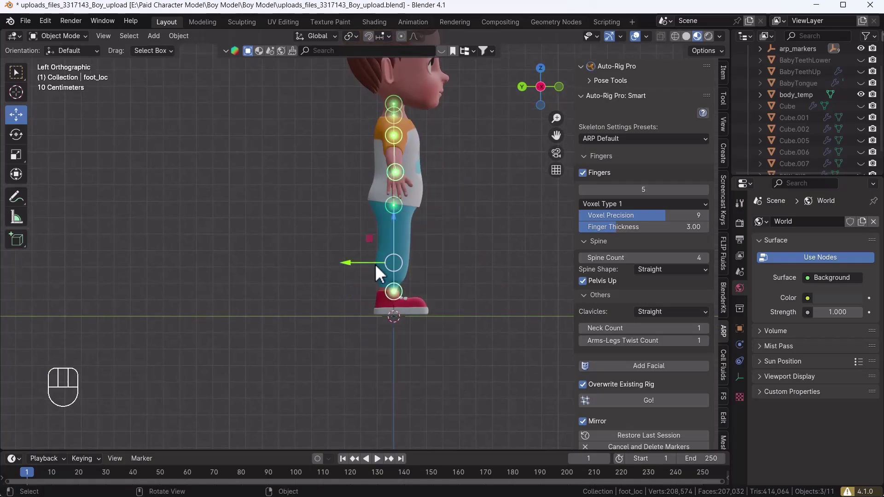
pyautogui.click(378, 270)
pyautogui.click(376, 272)
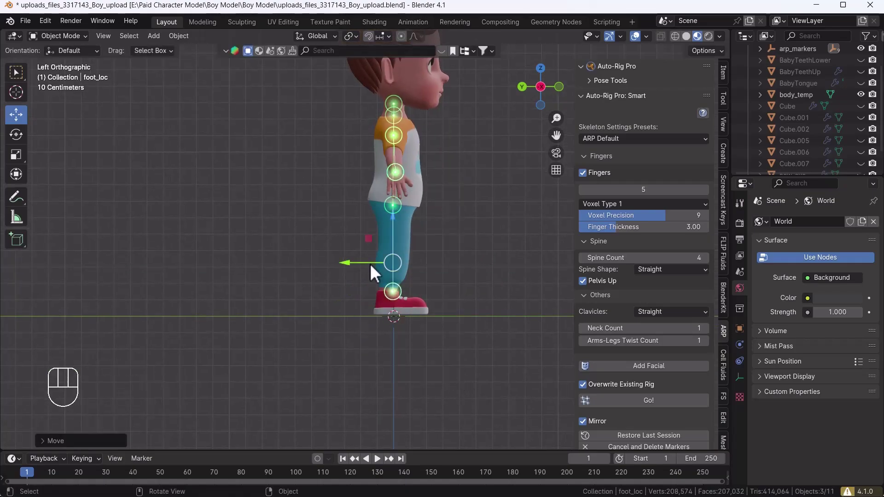
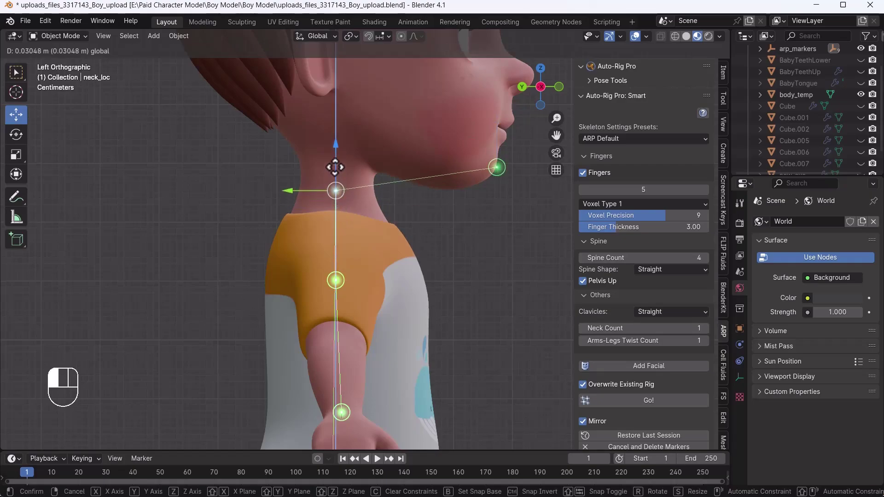
pyautogui.press('`')
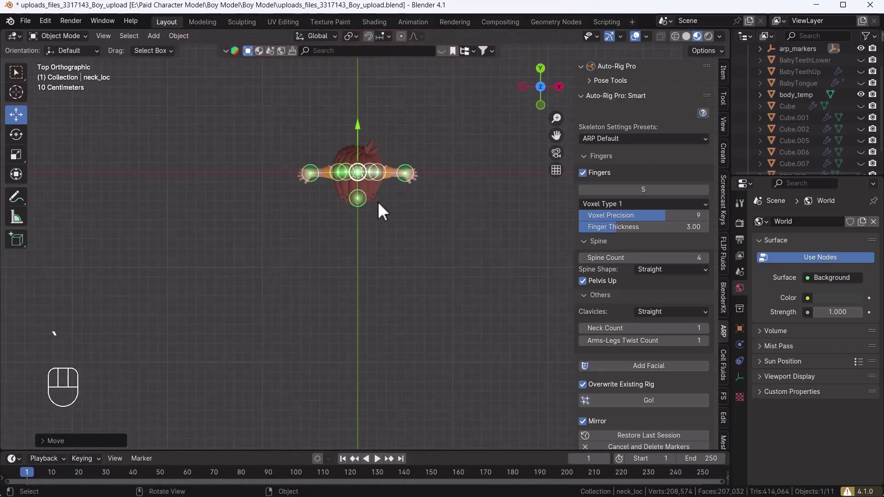
pyautogui.middleClick(395, 233)
pyautogui.press('`')
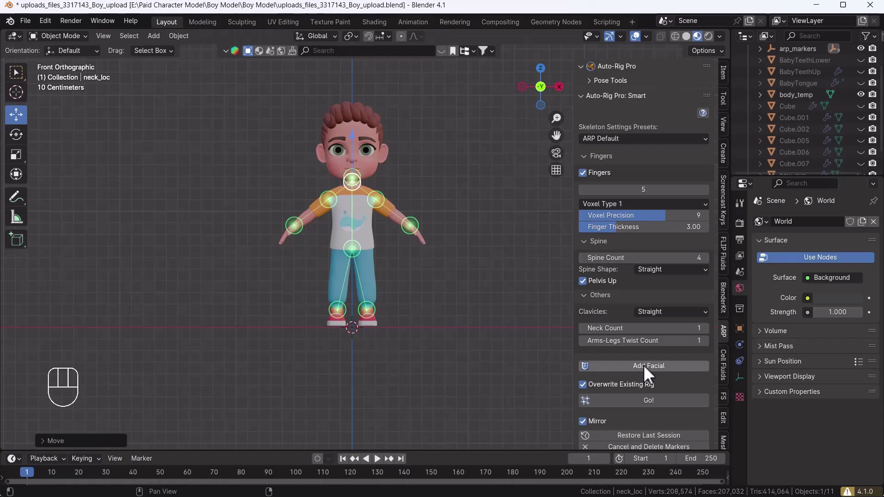
# - Add the facial markers, move the eye loop onto the eye and scale it along X to fit
pyautogui.click(652, 374)
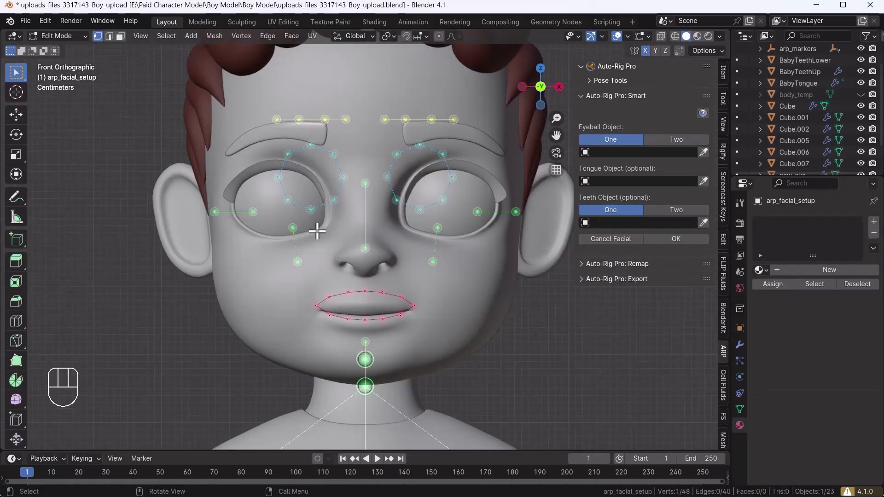
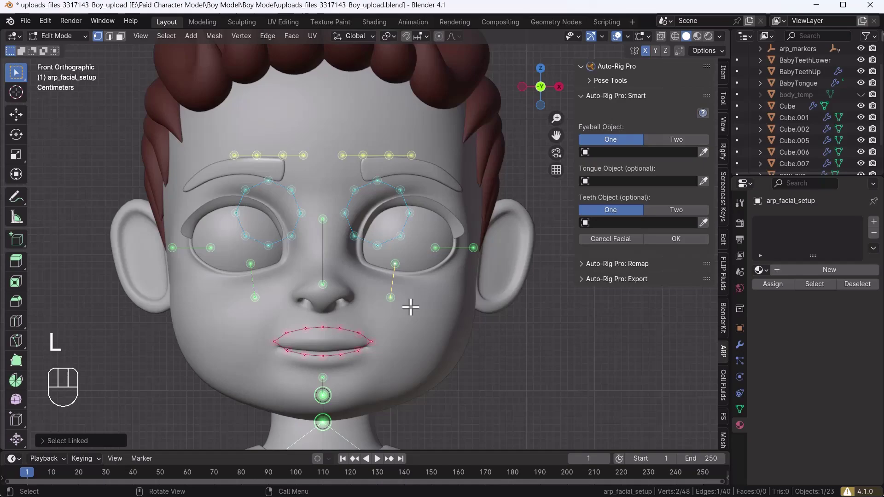
pyautogui.press('g')
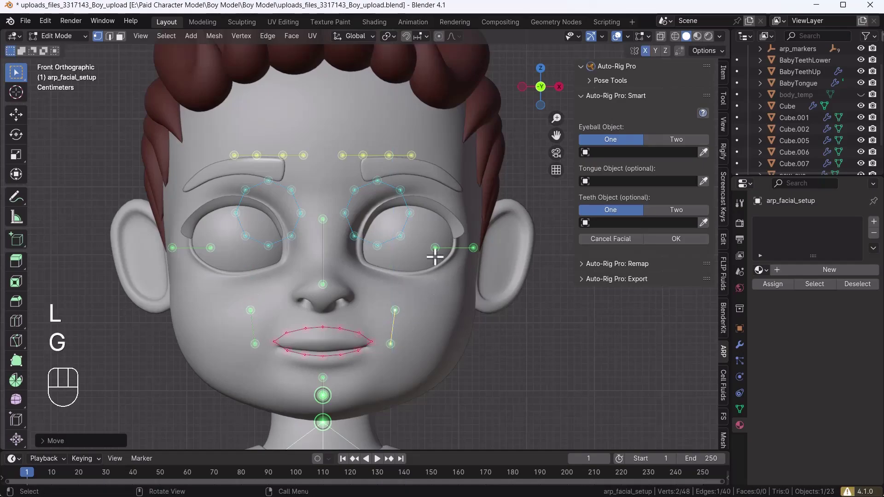
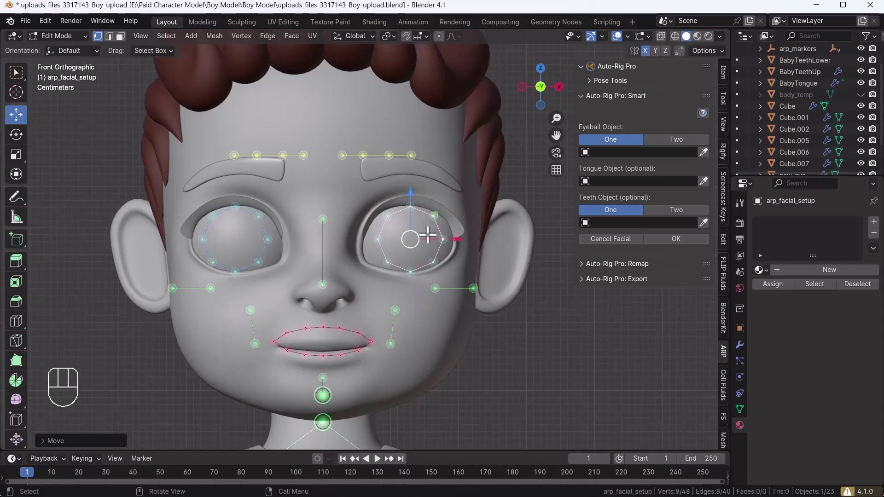
pyautogui.press('s')
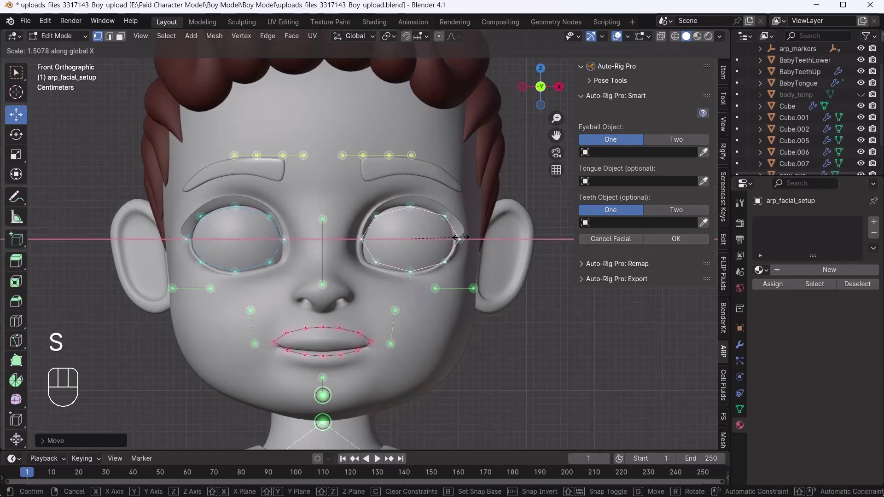
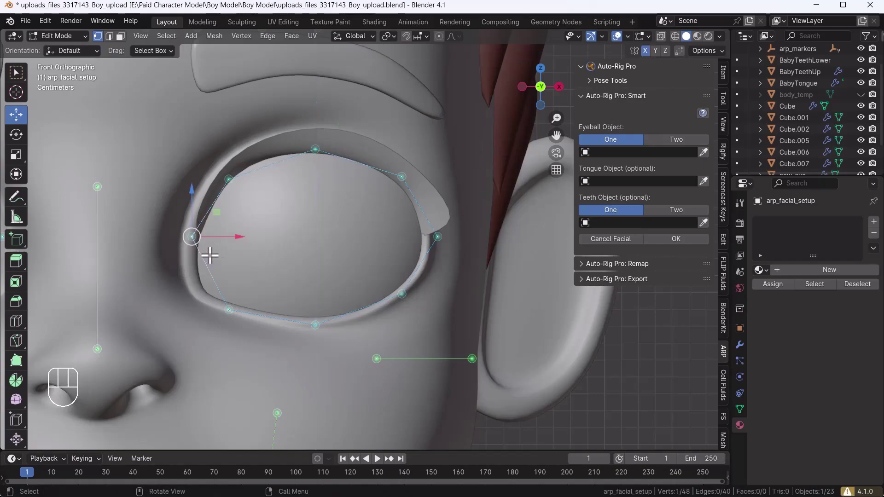
# - Move the eyebrow, eye-contour and ear markers onto the matching facial features
pyautogui.press('g')
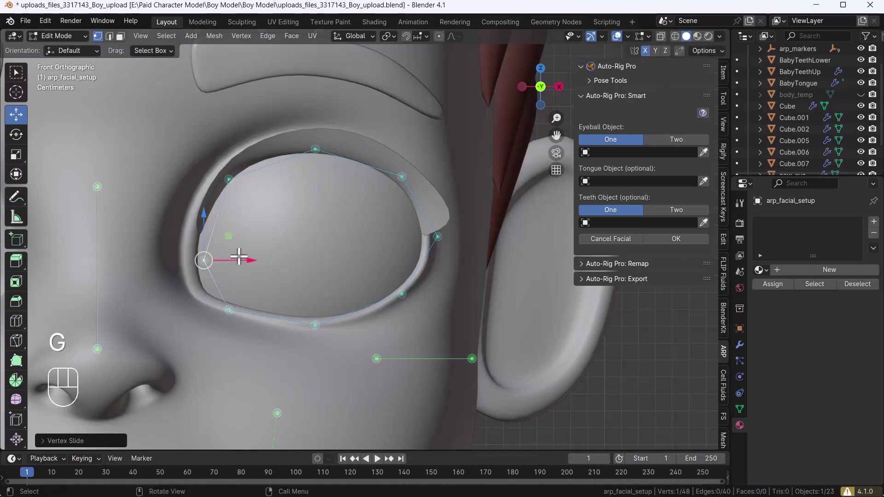
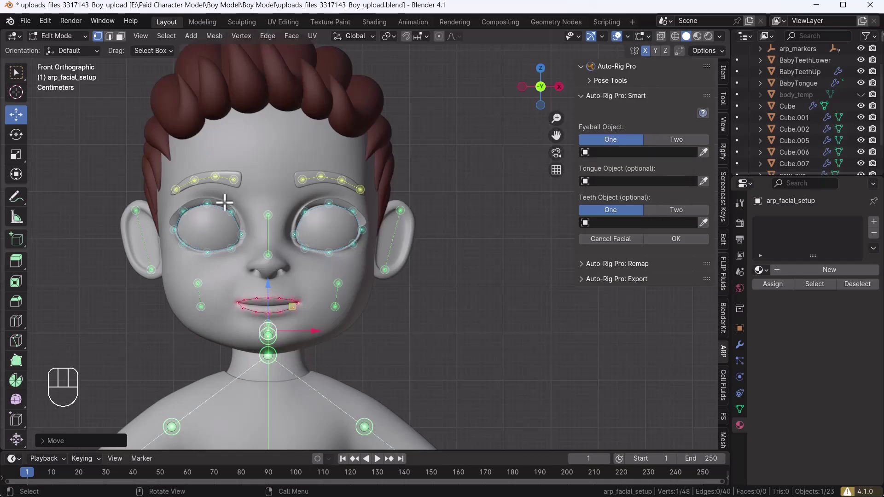
# - Keep a single eyeball object (new_eye) and assign BabyTongue as the tongue object
pyautogui.click(691, 150)
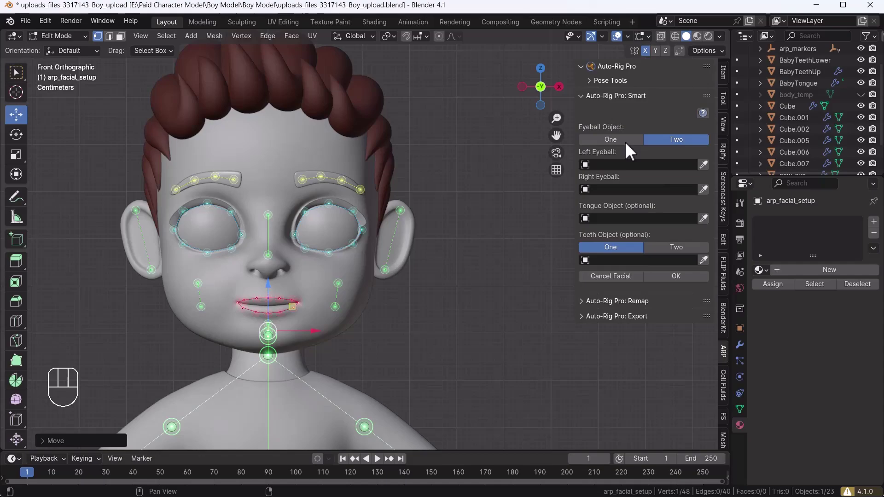
pyautogui.click(632, 149)
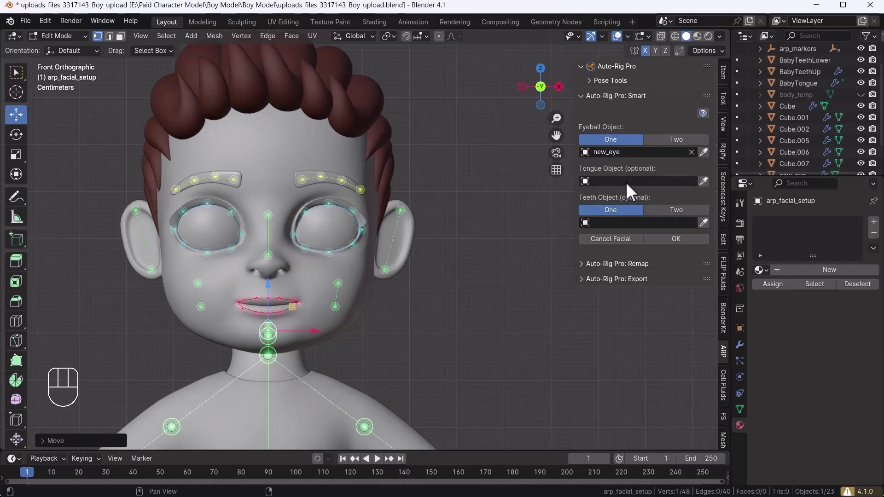
pyautogui.moveTo(631, 192); pyautogui.dragTo(621, 213)
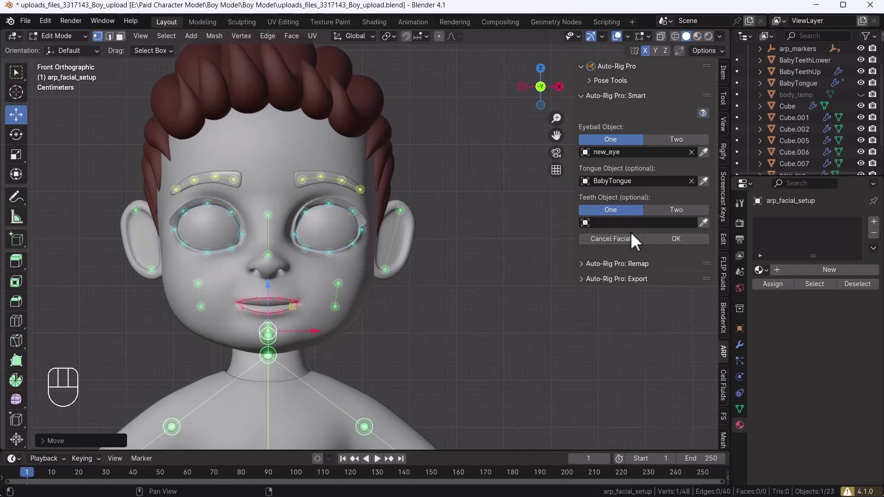
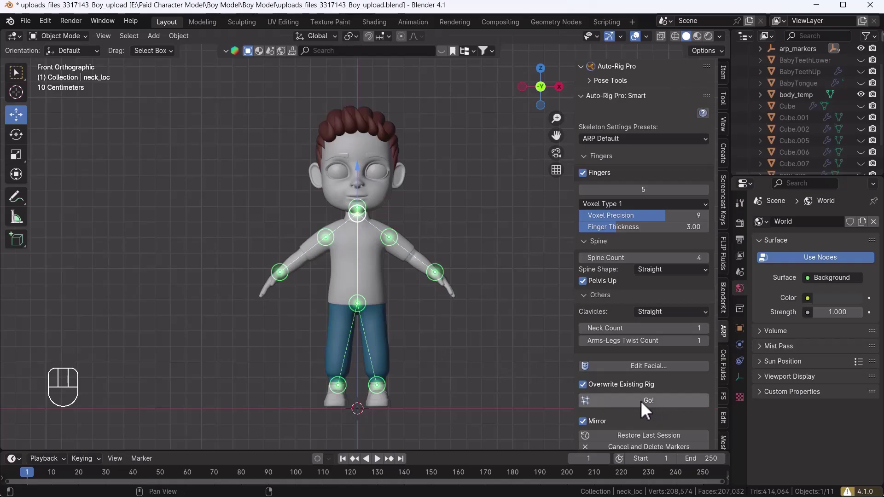
# - Confirm the facial setup with OK so the Smart body settings return, ready for Go!
pyautogui.moveTo(662, 411); pyautogui.dragTo(486, 297)
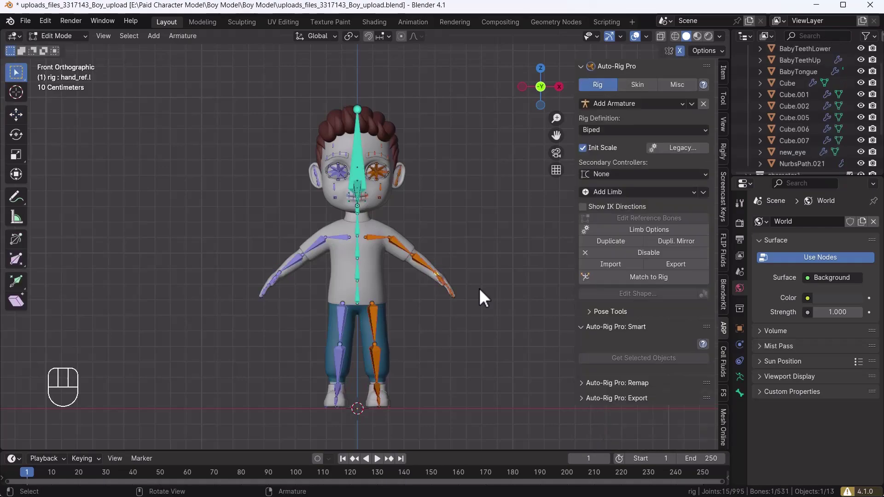
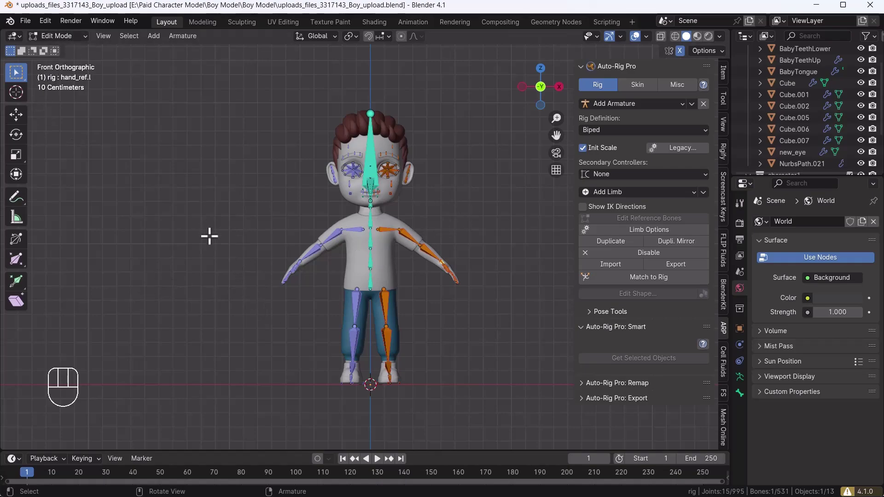
# - Exit edit mode after Go! generates the reference skeleton with facial bones
pyautogui.moveTo(75, 38); pyautogui.dragTo(72, 61)
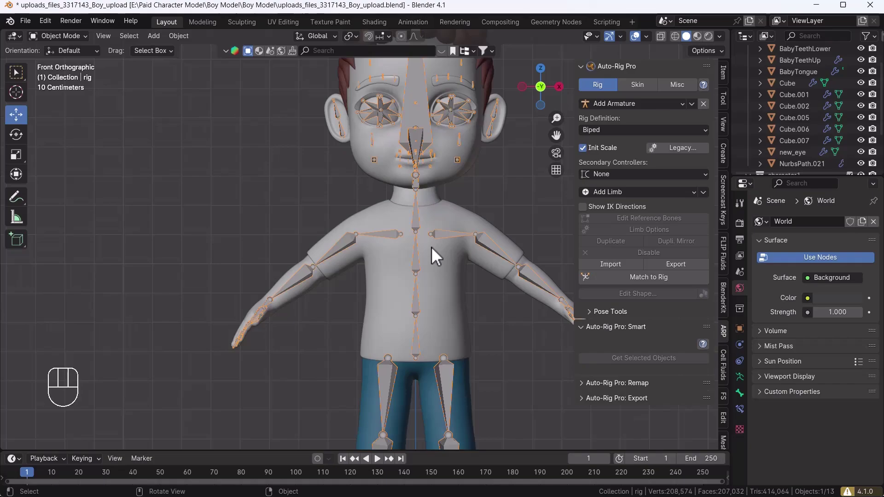
# - Run Match to Rig to convert the reference bones into the final Auto-Rig Pro control rig
pyautogui.moveTo(431, 260); pyautogui.dragTo(374, 262)
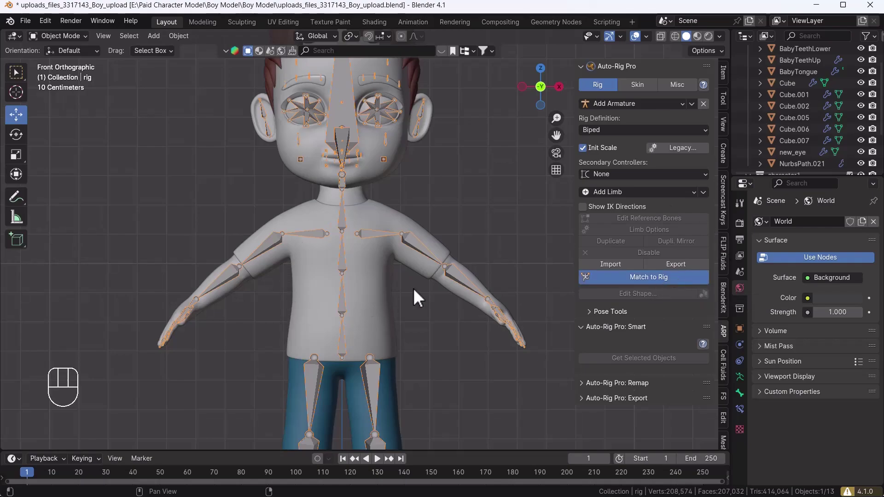
pyautogui.click(422, 297)
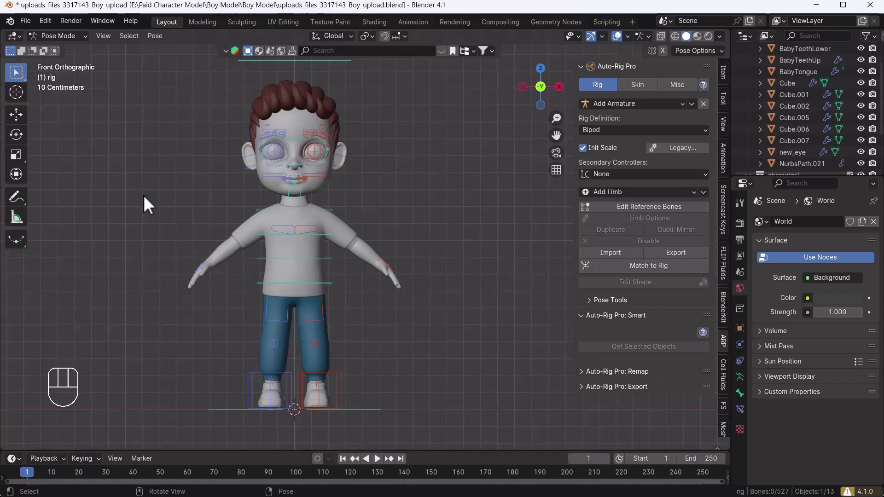
# - Orbit around the character in pose mode to inspect the leg, foot and body controllers
pyautogui.middleClick(165, 226)
pyautogui.moveTo(227, 249); pyautogui.dragTo(358, 303)
pyautogui.moveTo(382, 325); pyautogui.dragTo(306, 289)
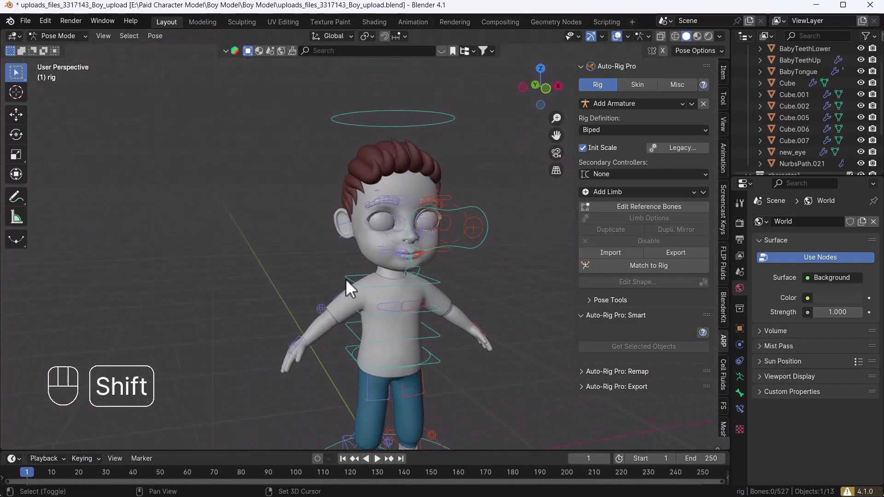
pyautogui.middleClick(412, 329)
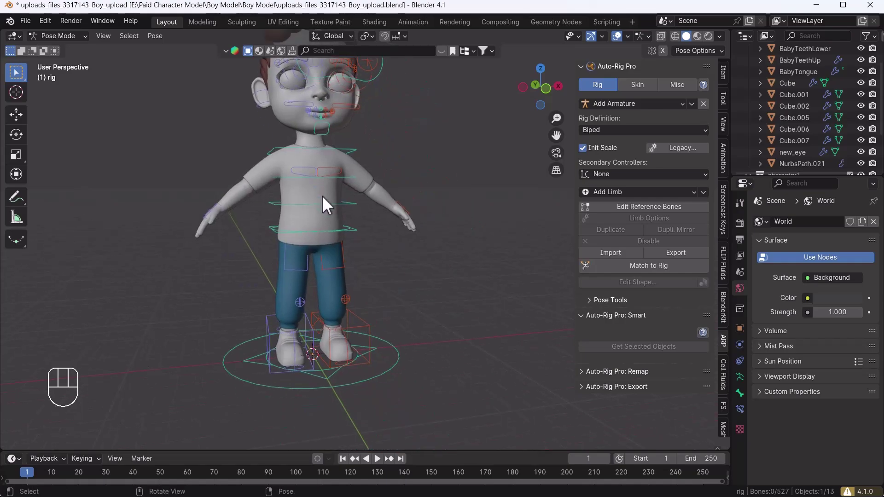
pyautogui.middleClick(356, 350)
pyautogui.moveTo(368, 279); pyautogui.dragTo(412, 285)
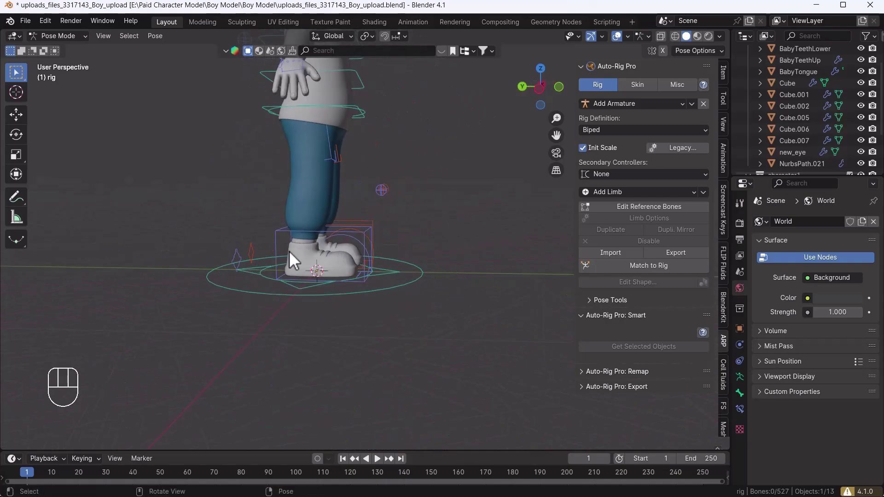
pyautogui.moveTo(327, 250); pyautogui.dragTo(380, 281)
pyautogui.moveTo(381, 280); pyautogui.dragTo(300, 279)
pyautogui.moveTo(333, 282); pyautogui.dragTo(322, 285)
pyautogui.moveTo(433, 294); pyautogui.dragTo(361, 305)
pyautogui.moveTo(388, 196); pyautogui.dragTo(369, 201)
# - Try moving the left hand IK controller, then return the rig to object mode
pyautogui.click(388, 176)
pyautogui.click(392, 175)
pyautogui.moveTo(393, 190); pyautogui.dragTo(412, 256)
pyautogui.press('g')
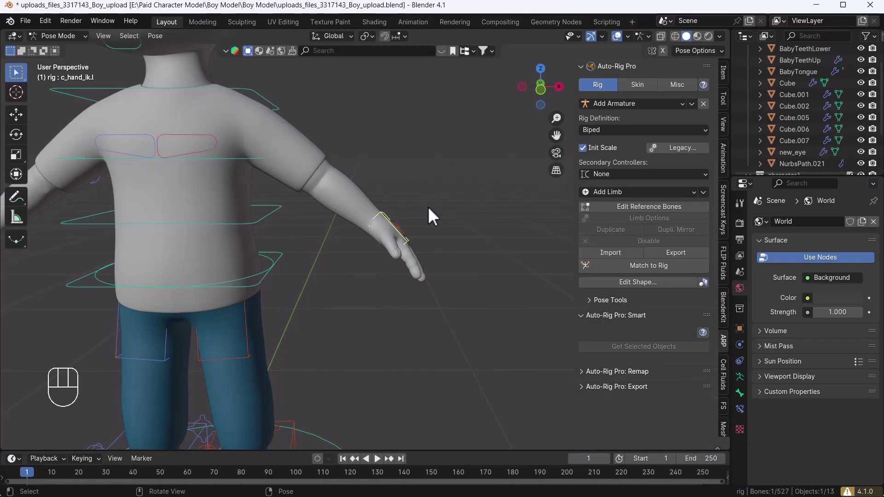
pyautogui.press('ctrl+Tab')
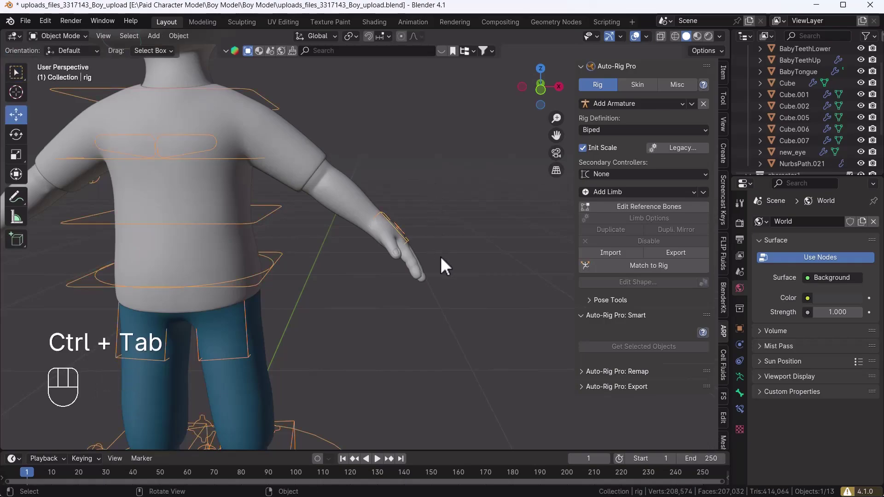
pyautogui.middleClick(480, 282)
# - Box-select all the character mesh parts together with the rig
pyautogui.moveTo(331, 171); pyautogui.dragTo(533, 426)
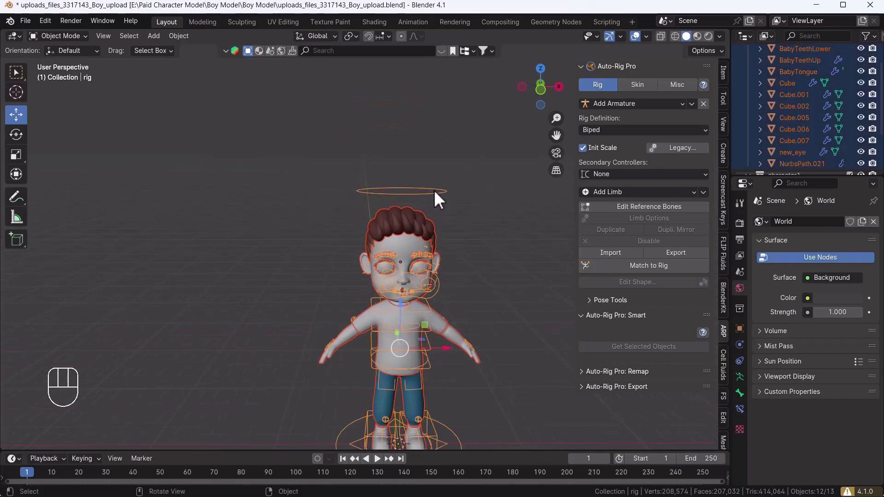
pyautogui.click(443, 194)
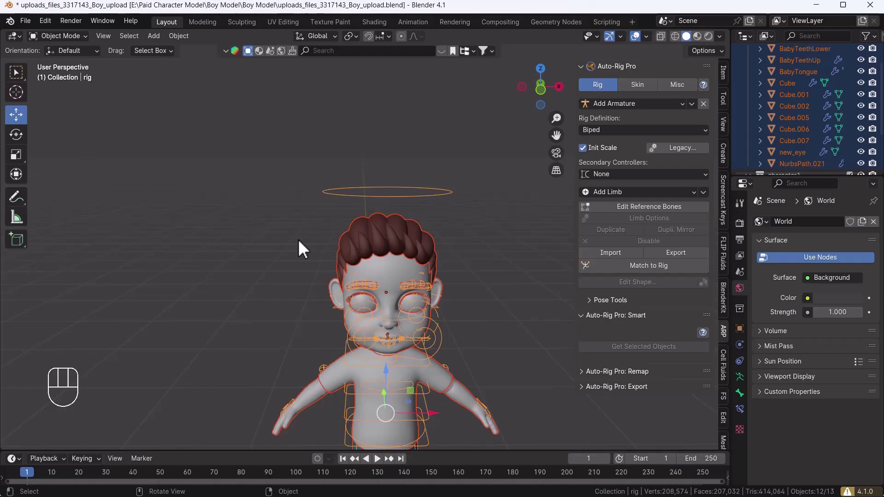
pyautogui.moveTo(358, 258); pyautogui.dragTo(299, 233)
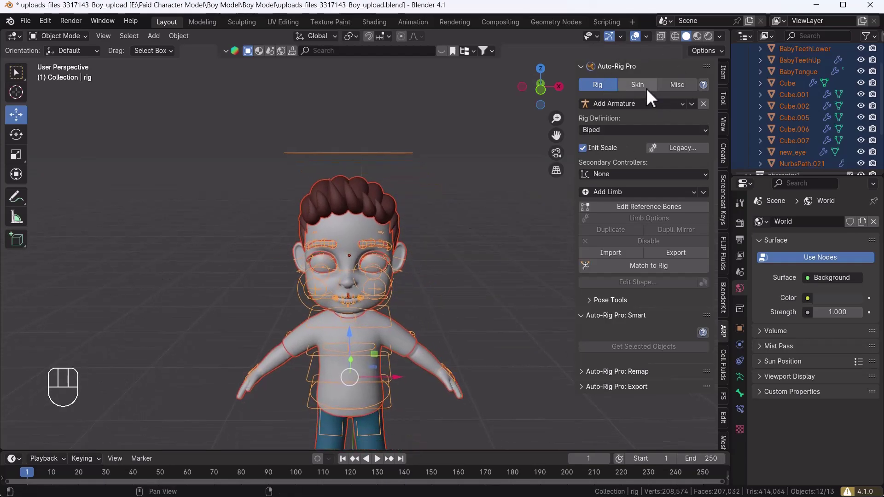
# - In the ARP Skin binding settings keep Heat Maps with Preserve Volume and enable Scale Fix
pyautogui.click(653, 97)
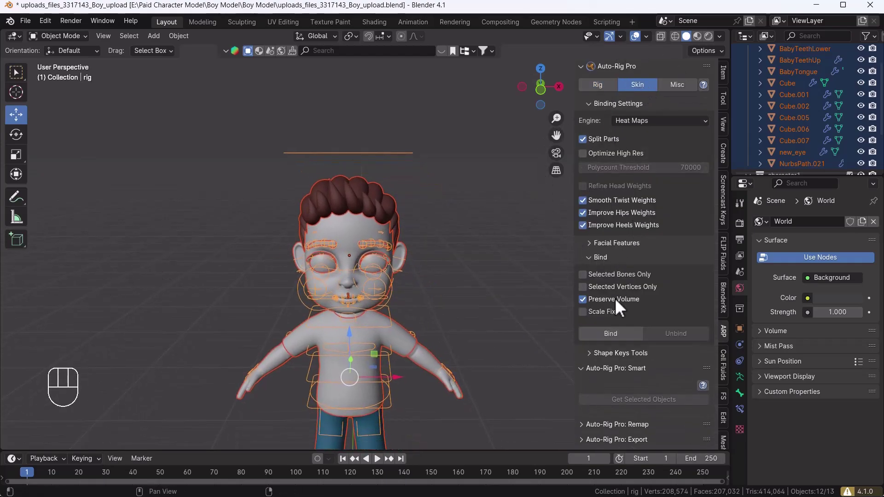
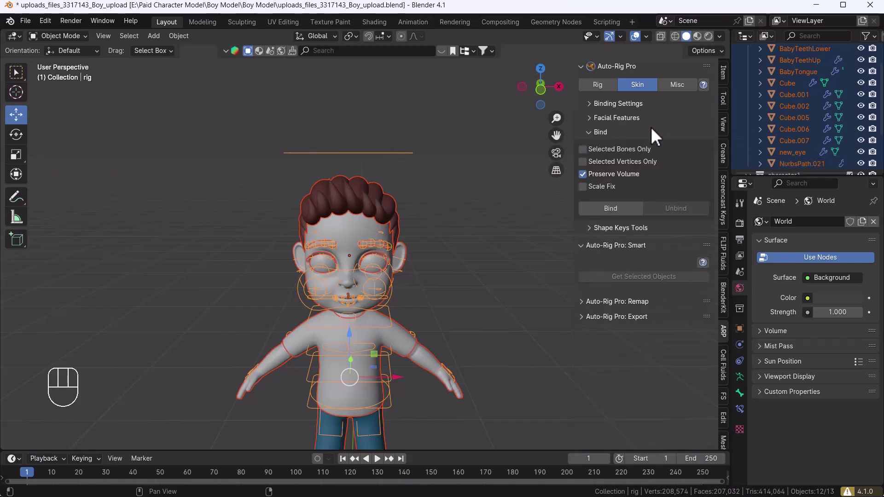
pyautogui.click(633, 115)
pyautogui.moveTo(656, 132); pyautogui.dragTo(366, 309)
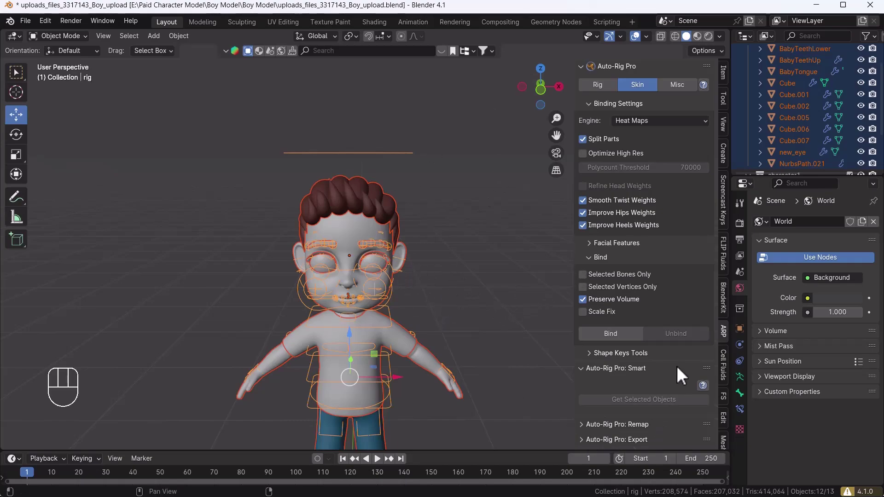
pyautogui.click(590, 324)
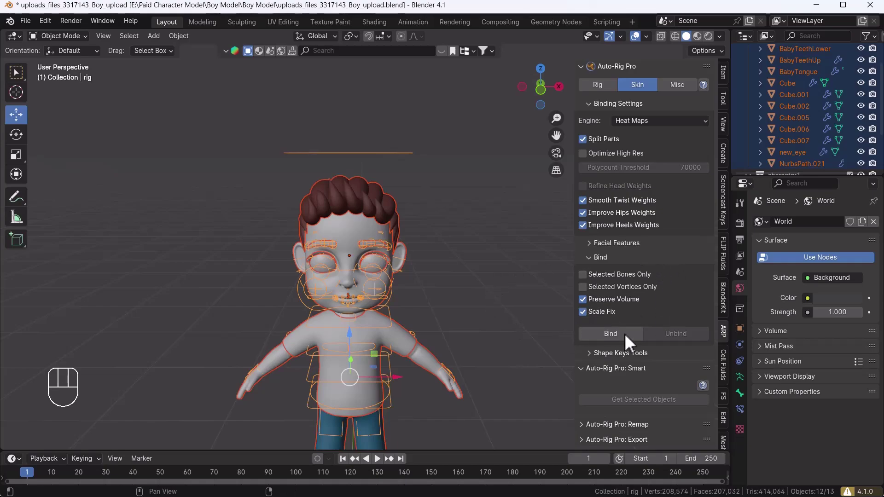
# - Enter pose mode on the bound rig and frame the character's upper body
pyautogui.moveTo(627, 342); pyautogui.dragTo(500, 271)
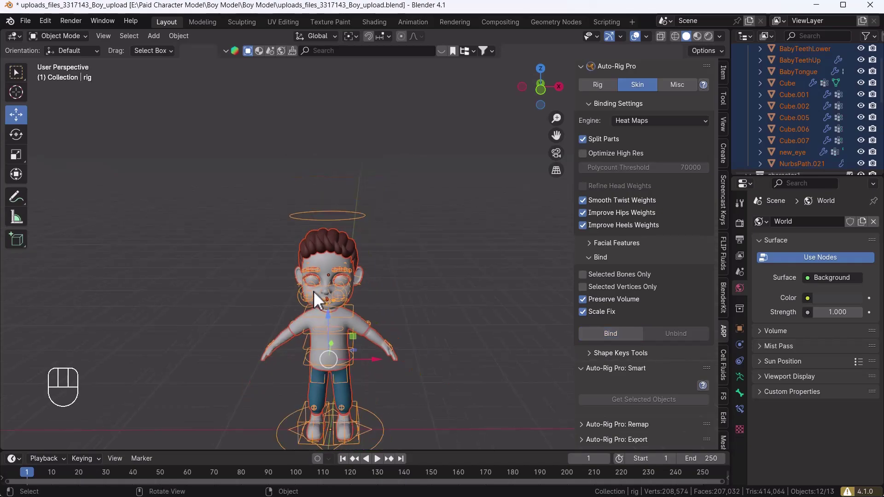
pyautogui.moveTo(348, 289); pyautogui.dragTo(373, 253)
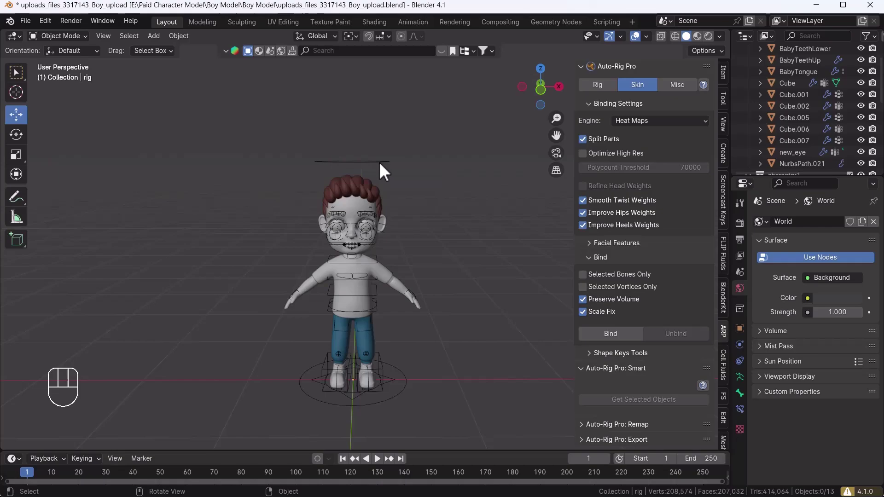
pyautogui.press('ctrl+Tab')
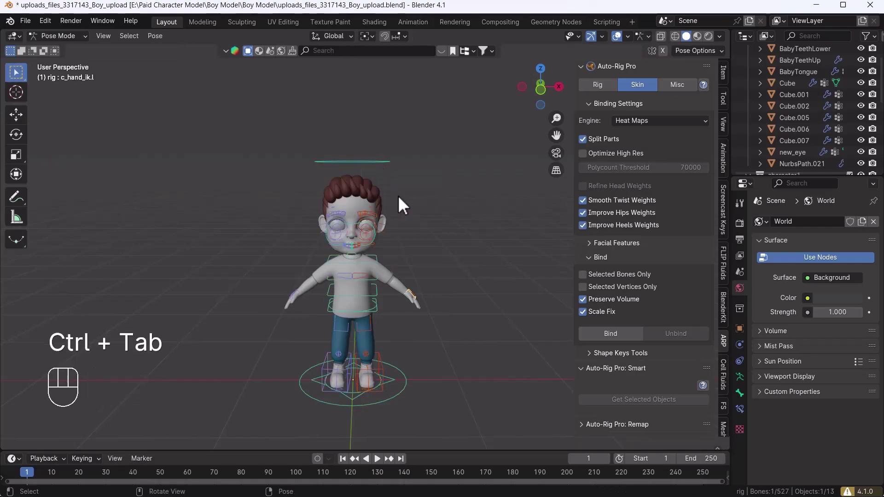
pyautogui.moveTo(380, 247); pyautogui.dragTo(389, 178)
pyautogui.middleClick(419, 230)
pyautogui.moveTo(406, 279); pyautogui.dragTo(408, 300)
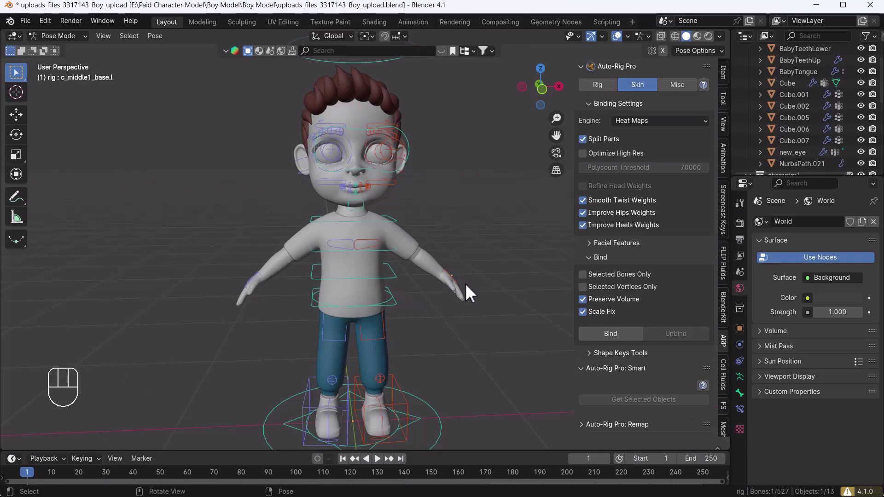
# - Move the c_hand_ik.l controller to check the arm deformation
pyautogui.click(451, 285)
pyautogui.click(455, 283)
pyautogui.moveTo(446, 296); pyautogui.dragTo(448, 306)
pyautogui.press('g')
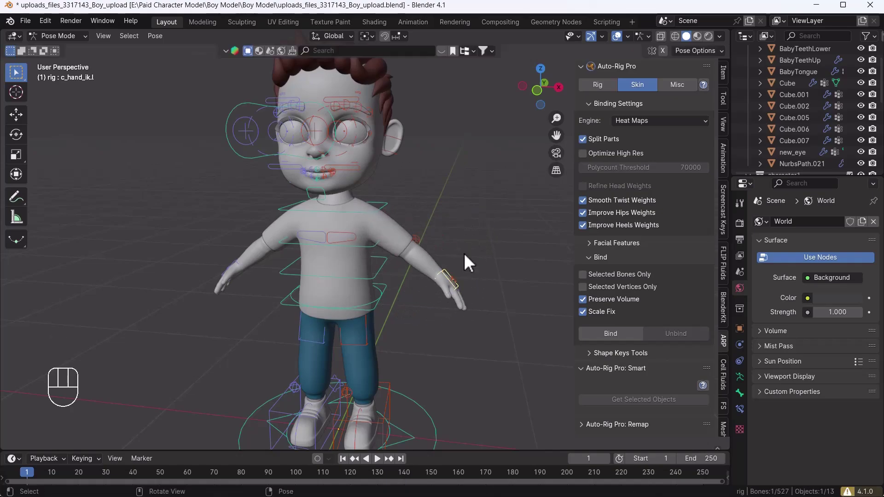
pyautogui.moveTo(461, 289); pyautogui.dragTo(415, 291)
pyautogui.moveTo(406, 296); pyautogui.dragTo(417, 300)
pyautogui.moveTo(417, 309); pyautogui.dragTo(429, 277)
pyautogui.press('g')
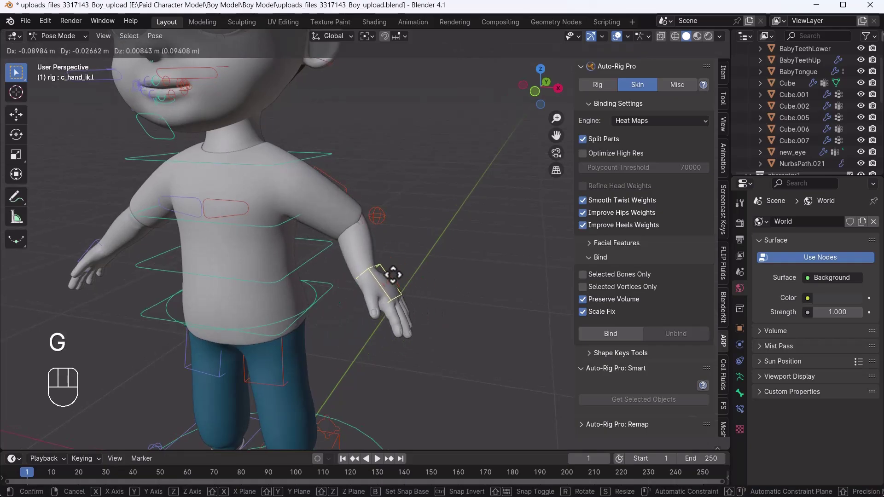
pyautogui.press('g')
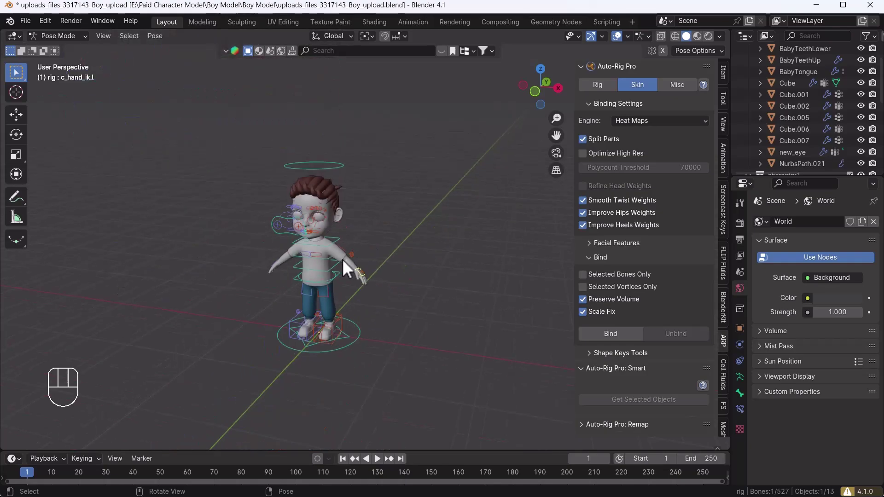
# - Move the c_foot_ik.r controller to check the leg deformation
pyautogui.moveTo(361, 265); pyautogui.dragTo(430, 210)
pyautogui.moveTo(380, 265); pyautogui.dragTo(366, 253)
pyautogui.moveTo(399, 344); pyautogui.dragTo(367, 249)
pyautogui.moveTo(358, 266); pyautogui.dragTo(394, 259)
pyautogui.moveTo(382, 272); pyautogui.dragTo(335, 272)
pyautogui.moveTo(322, 279); pyautogui.dragTo(330, 274)
pyautogui.click(327, 255)
pyautogui.middleClick(319, 275)
pyautogui.moveTo(310, 304); pyautogui.dragTo(333, 308)
pyautogui.press('g')
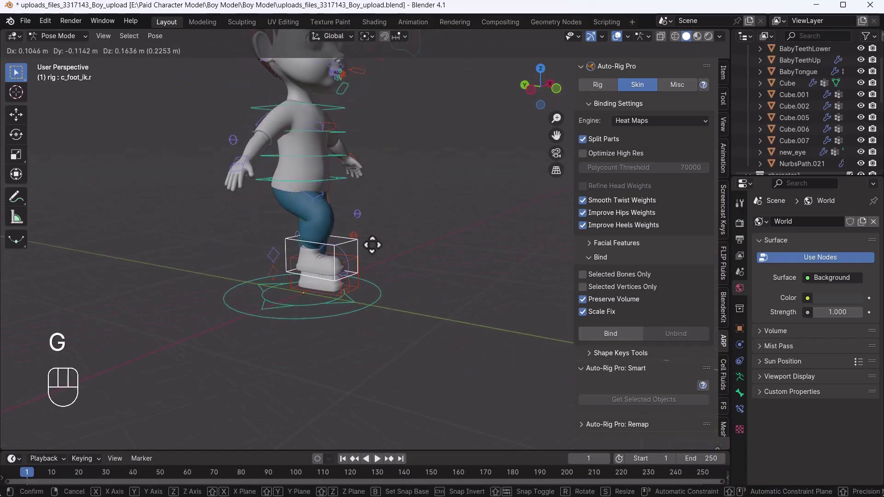
# - Move the c_jawbone.x controller to open the jaw and check the face deformation
pyautogui.moveTo(334, 224); pyautogui.dragTo(336, 295)
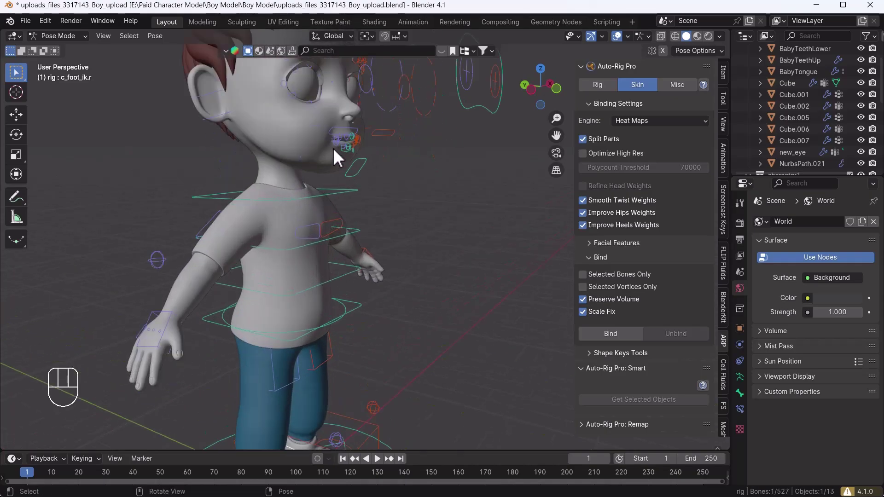
pyautogui.moveTo(369, 178); pyautogui.dragTo(340, 178)
pyautogui.middleClick(348, 197)
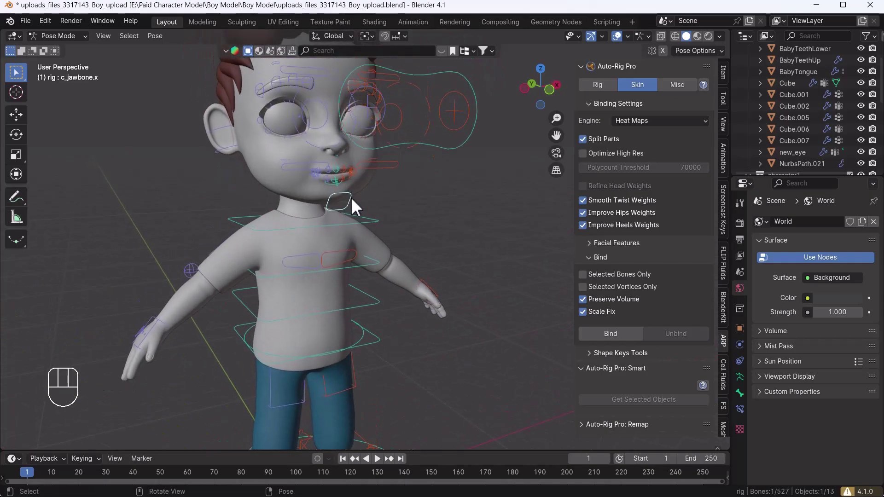
pyautogui.press('g')
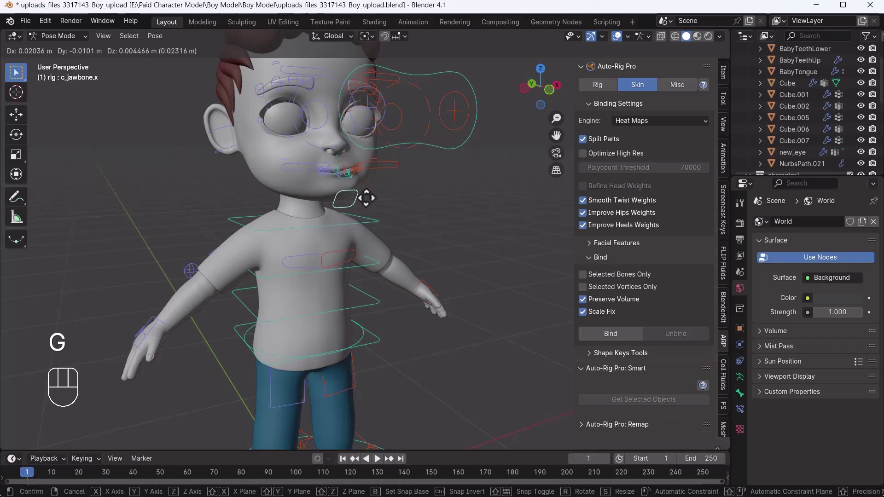
pyautogui.moveTo(376, 113); pyautogui.dragTo(377, 157)
pyautogui.middleClick(376, 157)
# - Leave pose mode, hide the selected object and view the character straight from the front
pyautogui.press('ctrl+Tab')
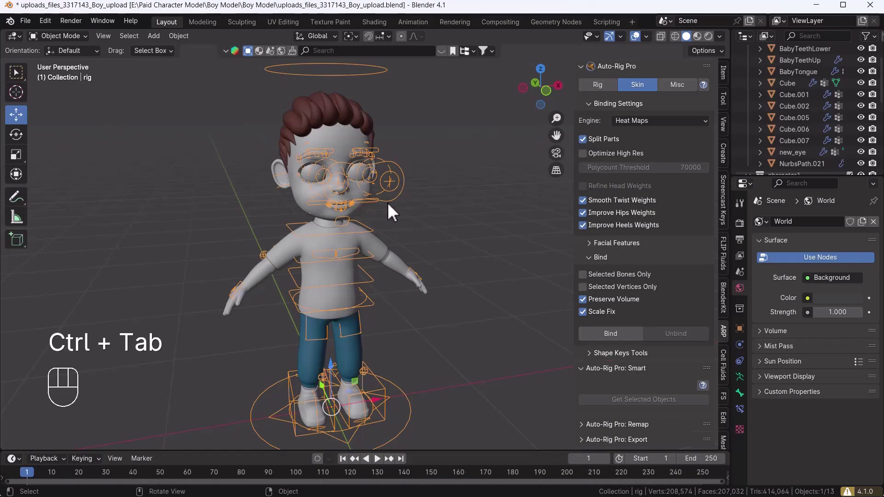
pyautogui.press('g')
pyautogui.click(402, 205)
pyautogui.click(404, 192)
pyautogui.press('g')
pyautogui.press('h')
pyautogui.press('`')
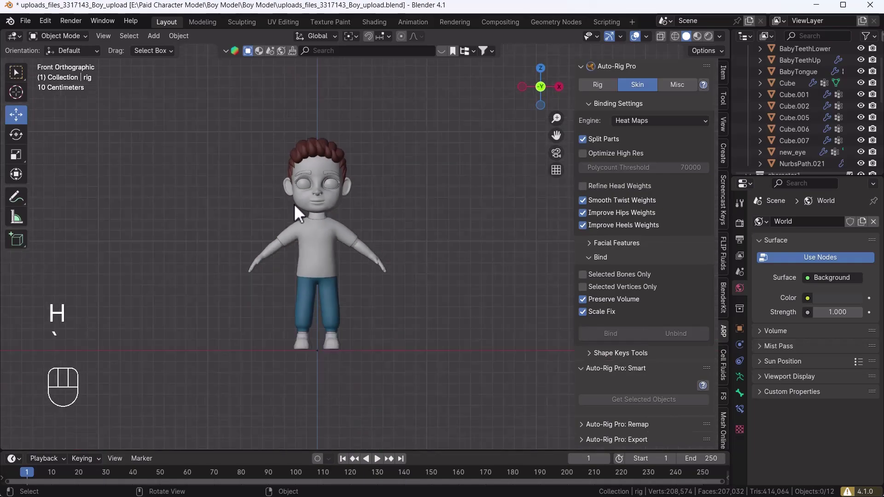
pyautogui.middleClick(307, 219)
# - With Cube.005 active, select the torso and arm vertices in edit mode, leaving the head out
pyautogui.click(340, 213)
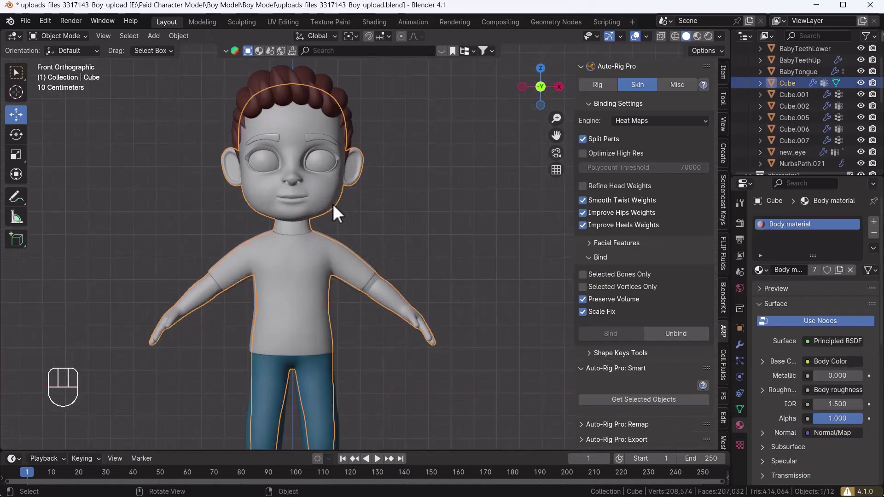
pyautogui.moveTo(400, 345); pyautogui.dragTo(432, 375)
pyautogui.click(342, 273)
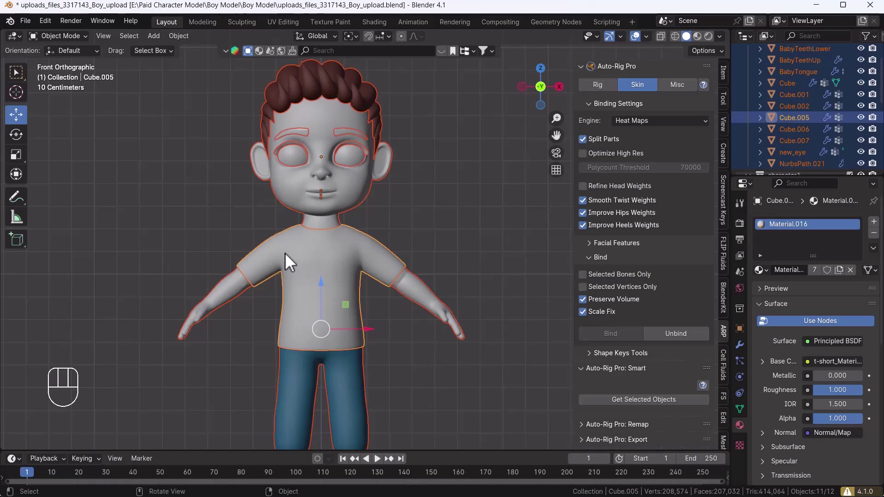
pyautogui.press('Tab')
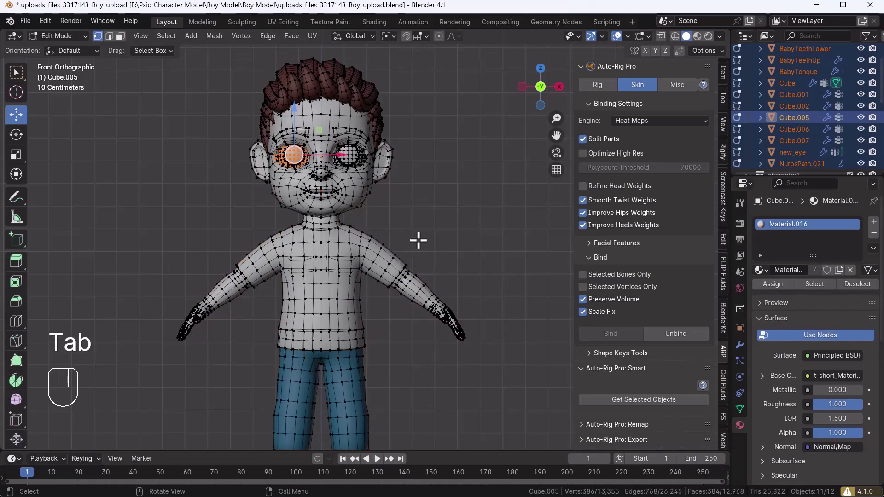
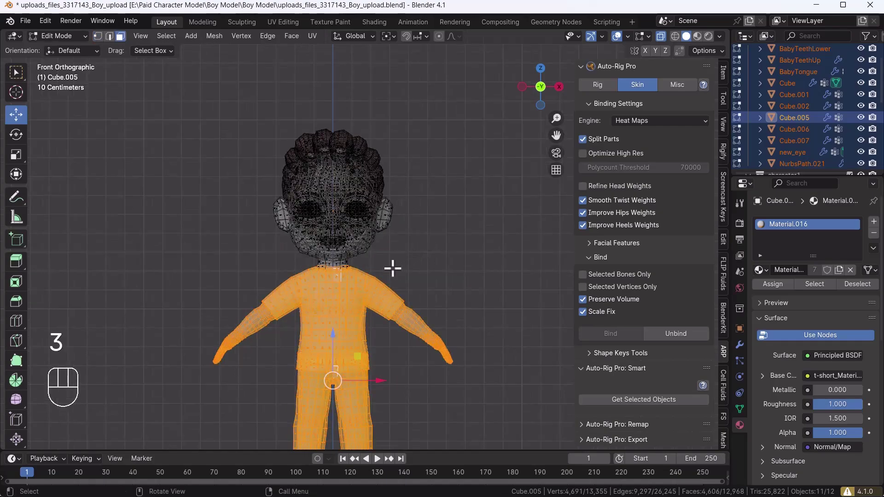
pyautogui.press('3')
pyautogui.press('1')
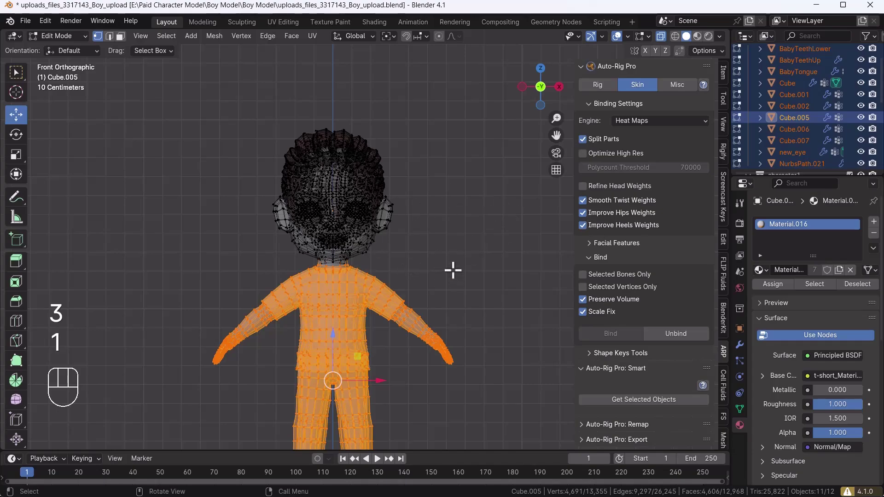
pyautogui.press('Tab')
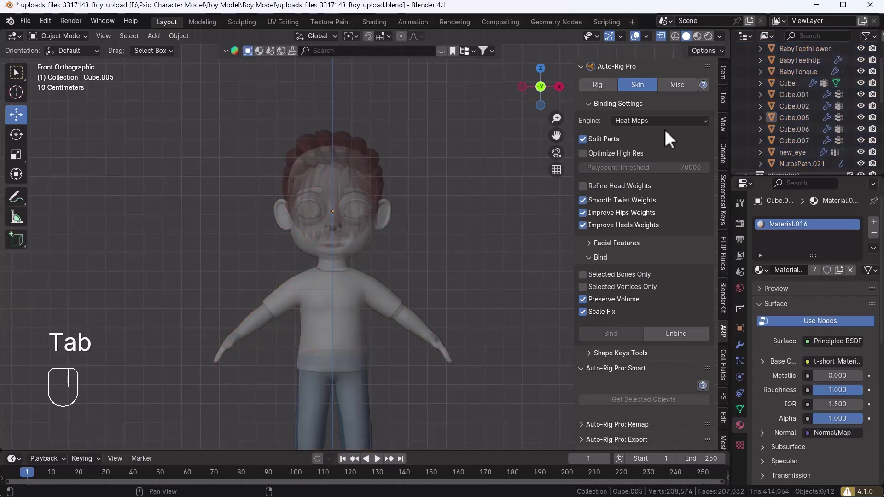
# - Unhide everything and Shift-select the rig so it is active with the meshes
pyautogui.click(665, 44)
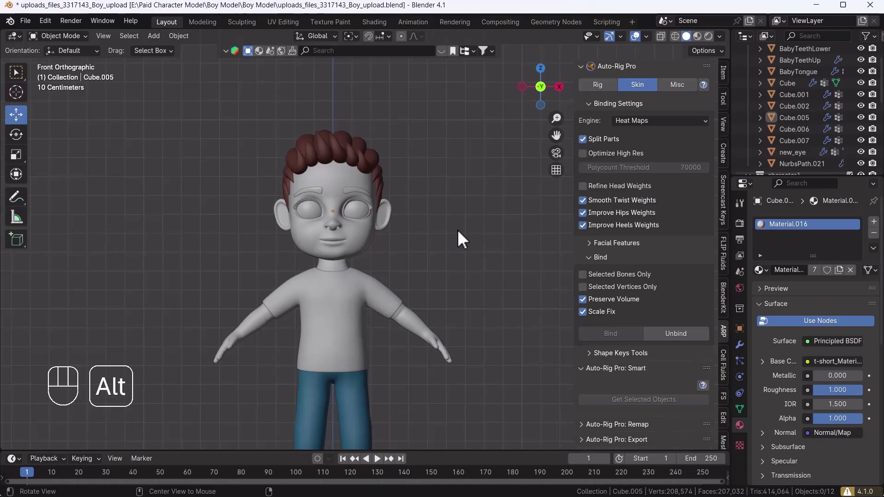
pyautogui.press('alt+h')
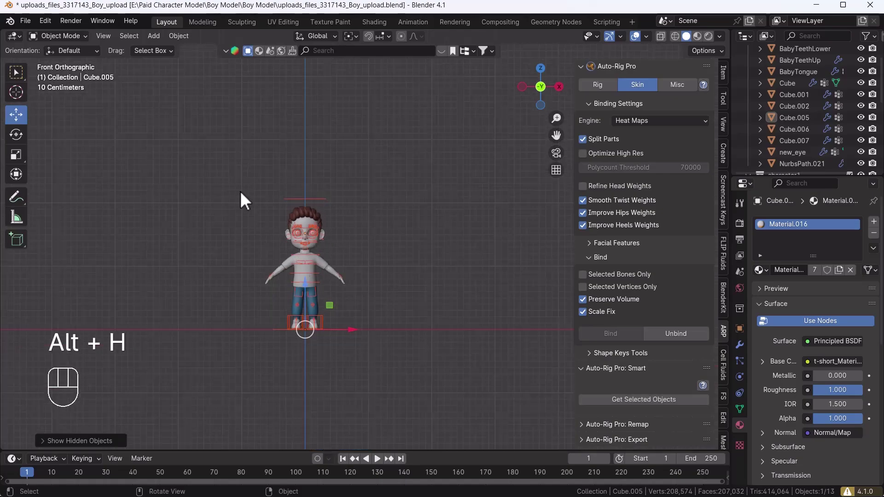
pyautogui.click(400, 383)
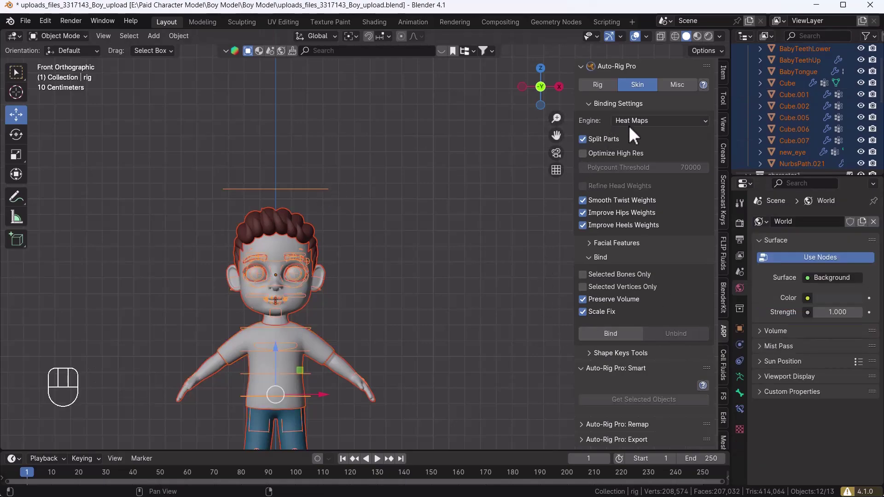
# - Rebind with the Voxel Heat Diffuse Skinning engine using Selected Vertices Only
pyautogui.moveTo(638, 130); pyautogui.dragTo(669, 166)
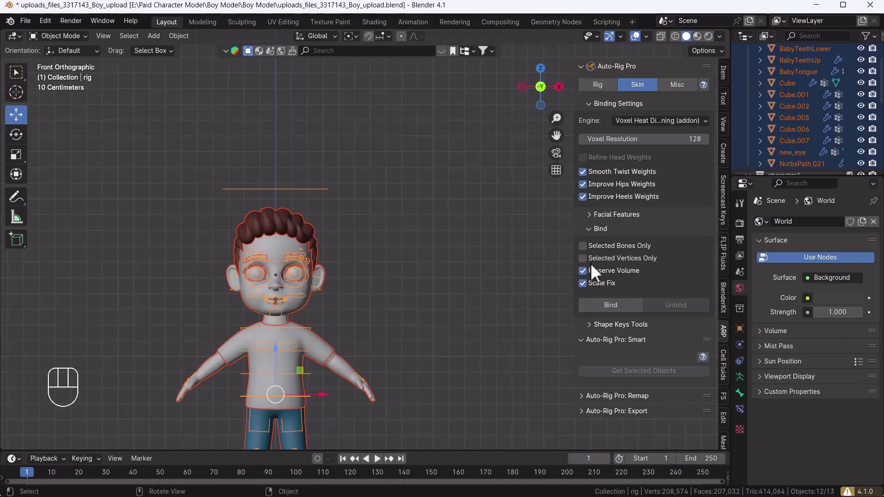
pyautogui.click(592, 270)
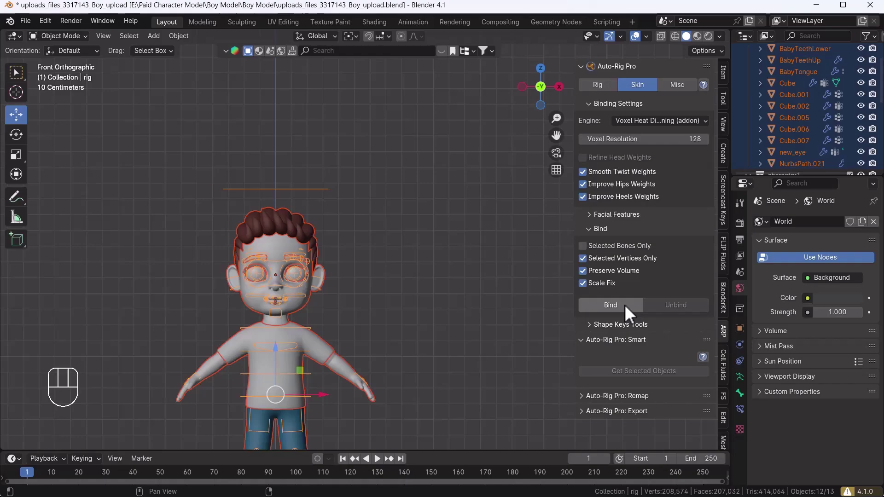
pyautogui.moveTo(631, 314); pyautogui.dragTo(539, 258)
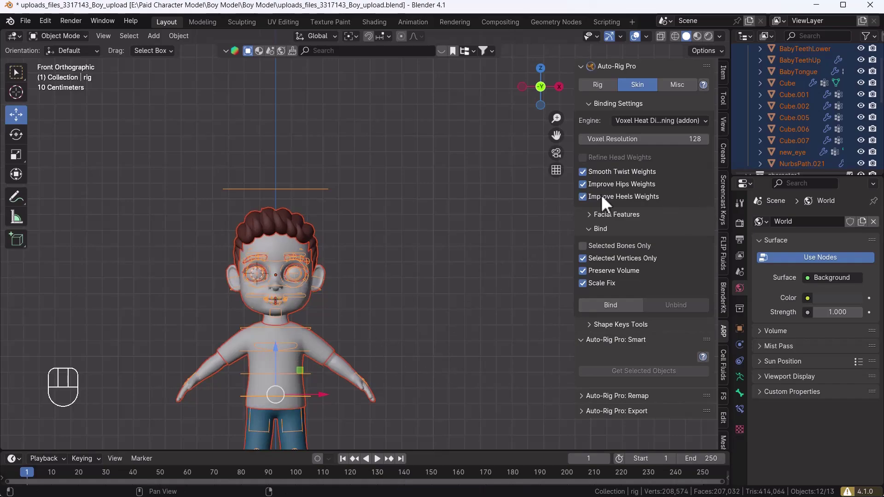
# - Select the character rig again after the rebind
pyautogui.moveTo(273, 294); pyautogui.dragTo(464, 198)
pyautogui.click(593, 133)
pyautogui.click(467, 188)
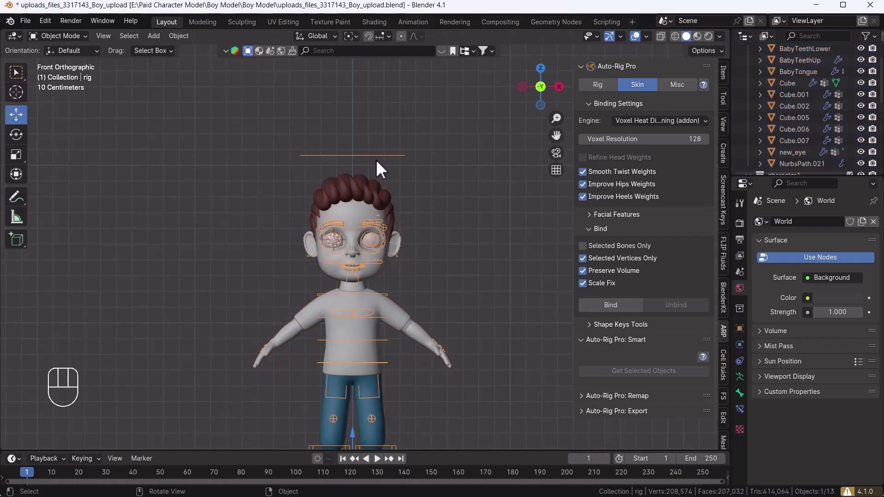
# - Enter pose mode and move the c_hand_ik.l controller to check the arm follows
pyautogui.press('ctrl+Tab')
pyautogui.moveTo(435, 264); pyautogui.dragTo(401, 174)
pyautogui.moveTo(404, 262); pyautogui.dragTo(387, 226)
pyautogui.moveTo(441, 325); pyautogui.dragTo(417, 331)
pyautogui.moveTo(431, 330); pyautogui.dragTo(401, 333)
pyautogui.middleClick(406, 339)
pyautogui.press('g')
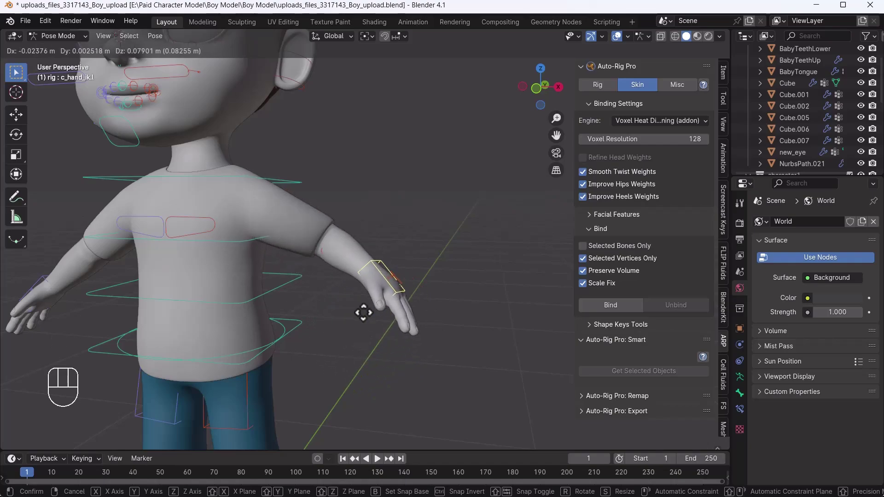
pyautogui.middleClick(366, 247)
# - Move the c_foot_ik.r controller to check the leg, then face the character from the front
pyautogui.moveTo(359, 352); pyautogui.dragTo(399, 345)
pyautogui.moveTo(406, 327); pyautogui.dragTo(395, 300)
pyautogui.moveTo(367, 323); pyautogui.dragTo(383, 343)
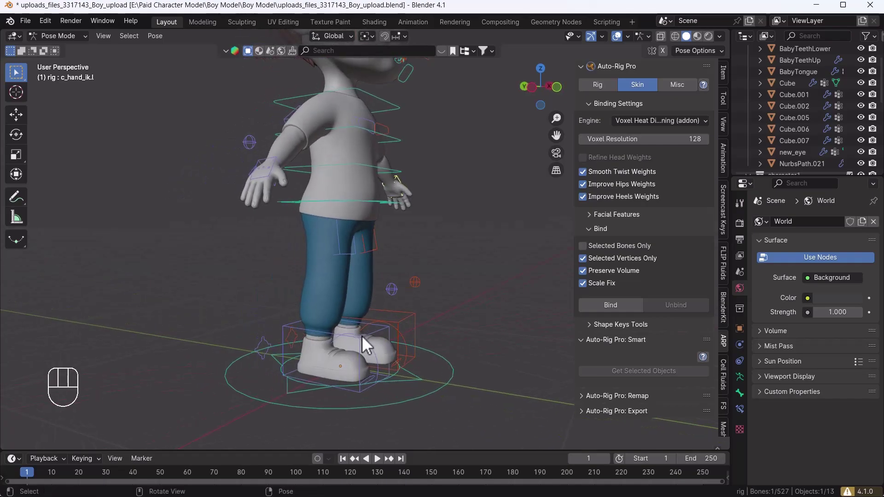
pyautogui.click(366, 344)
pyautogui.press('g')
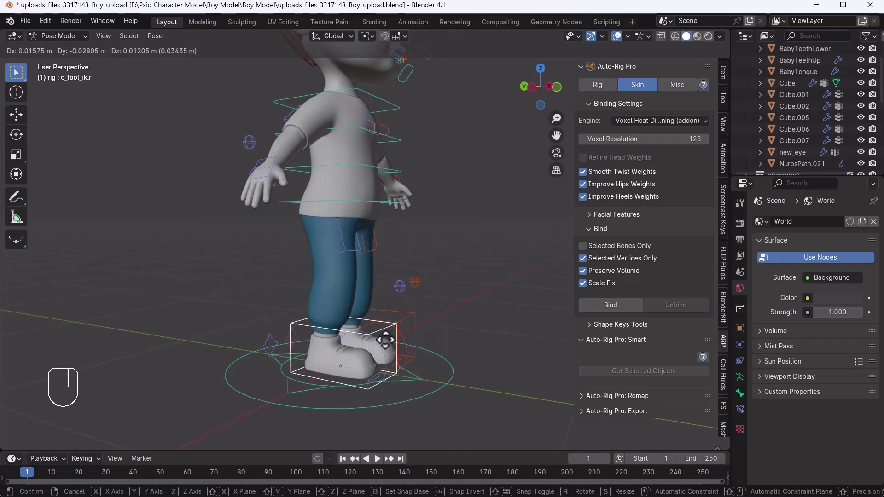
pyautogui.moveTo(462, 357); pyautogui.dragTo(422, 354)
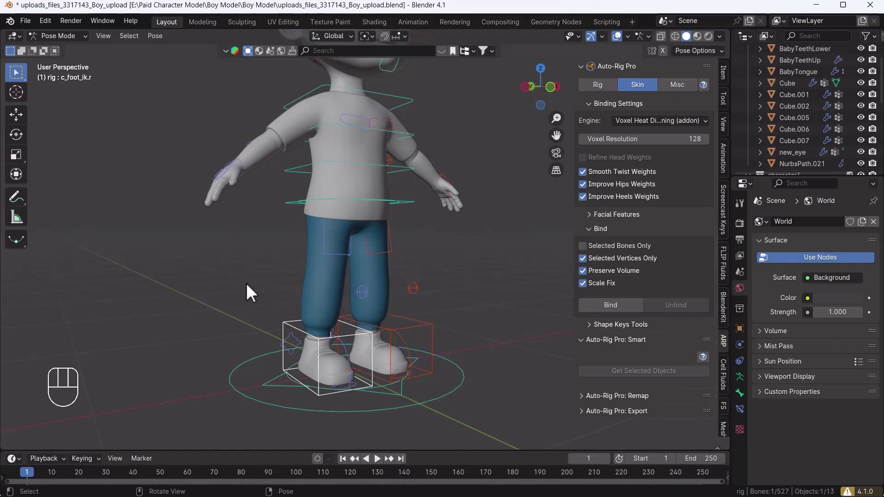
pyautogui.press('`')
pyautogui.moveTo(297, 250); pyautogui.dragTo(303, 291)
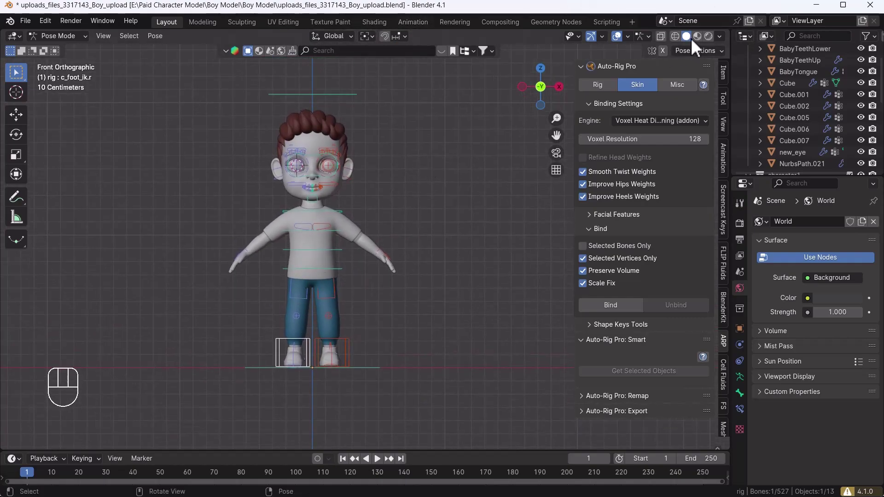
# - Switch to Material Preview shading and move the eye target controls to shift the gaze
pyautogui.click(309, 183)
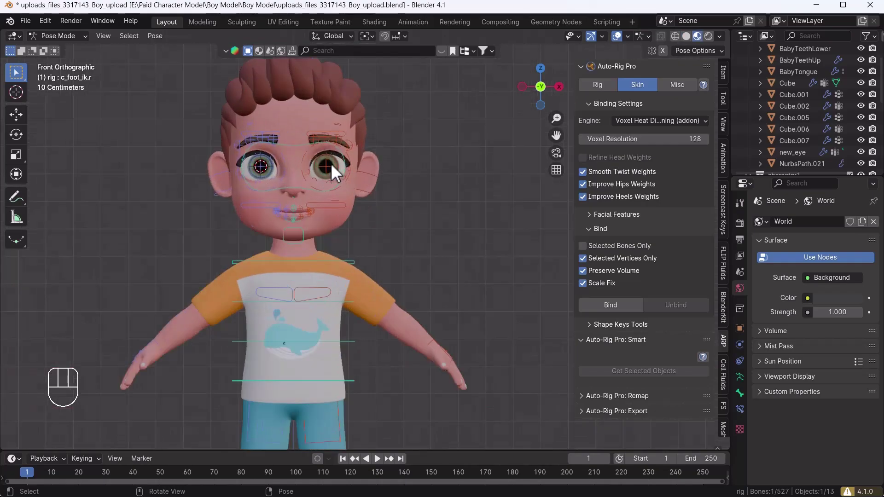
pyautogui.moveTo(343, 184); pyautogui.dragTo(378, 227)
pyautogui.click(378, 227)
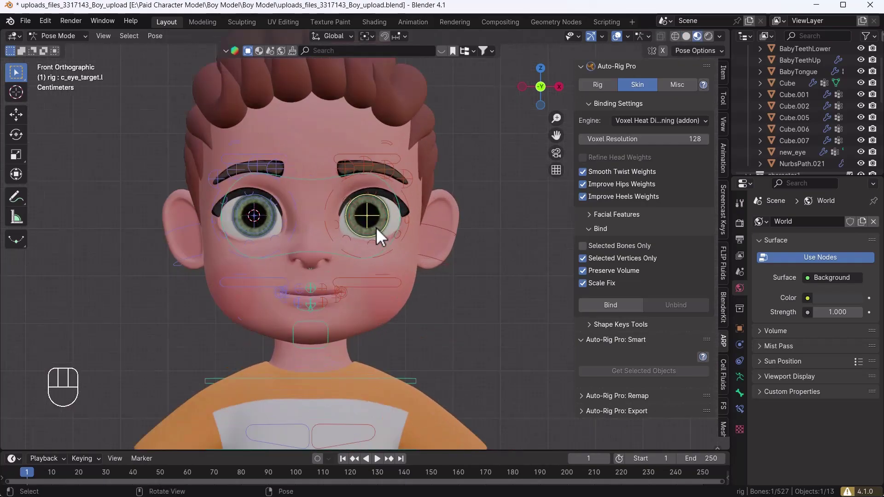
pyautogui.press('g')
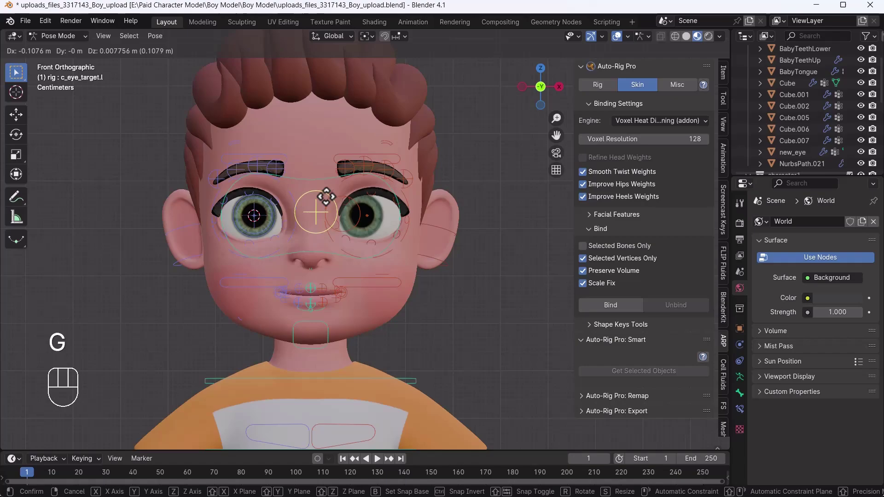
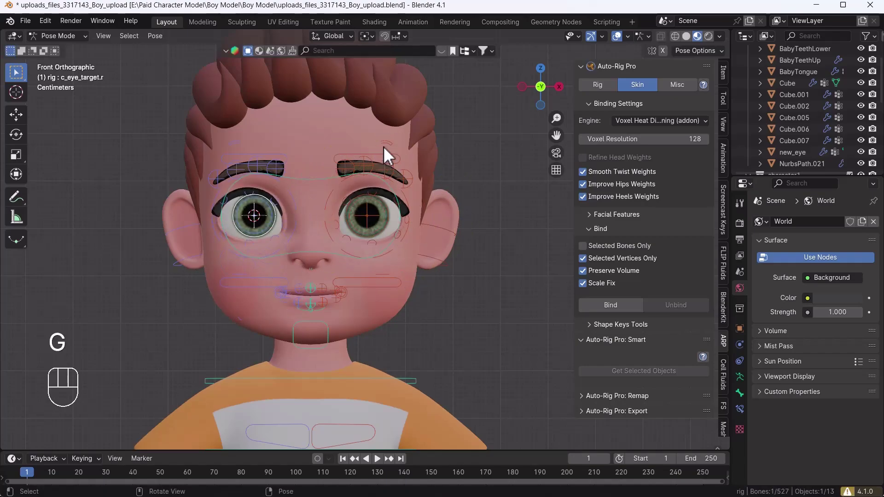
pyautogui.press('g')
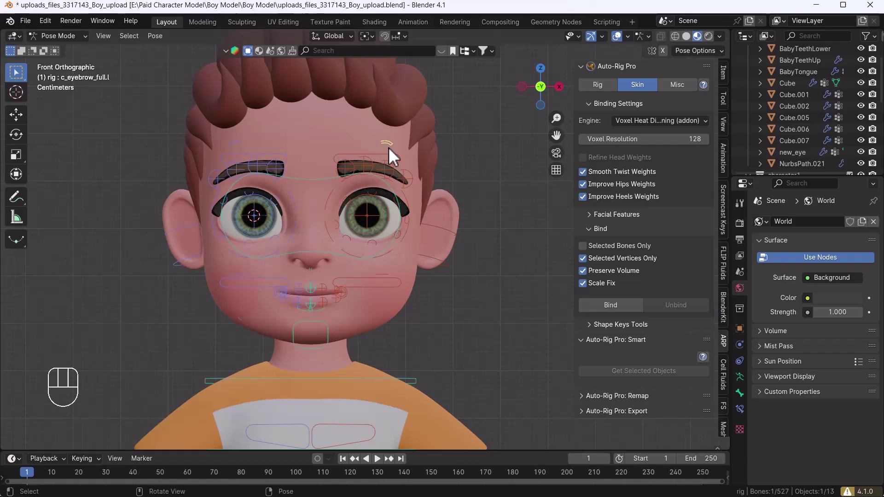
# - Move the c_eyebrow_full.l controller and confirm the brow follows
pyautogui.press('g')
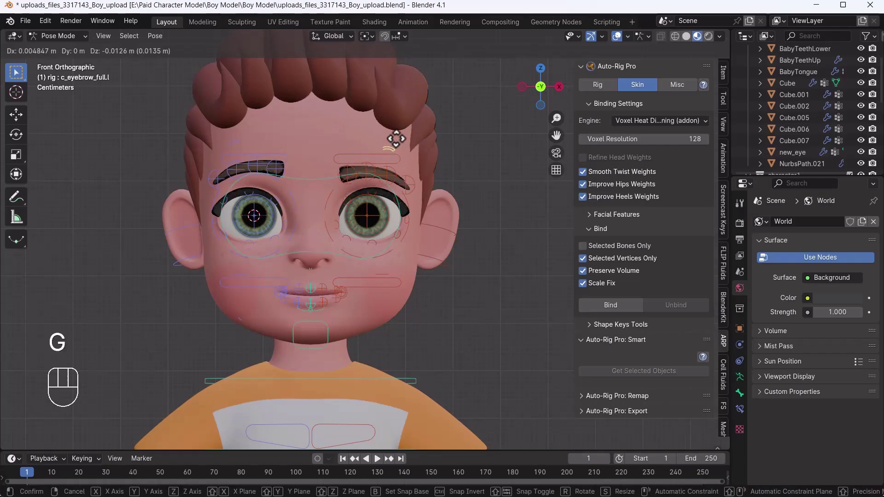
pyautogui.moveTo(433, 175); pyautogui.dragTo(387, 182)
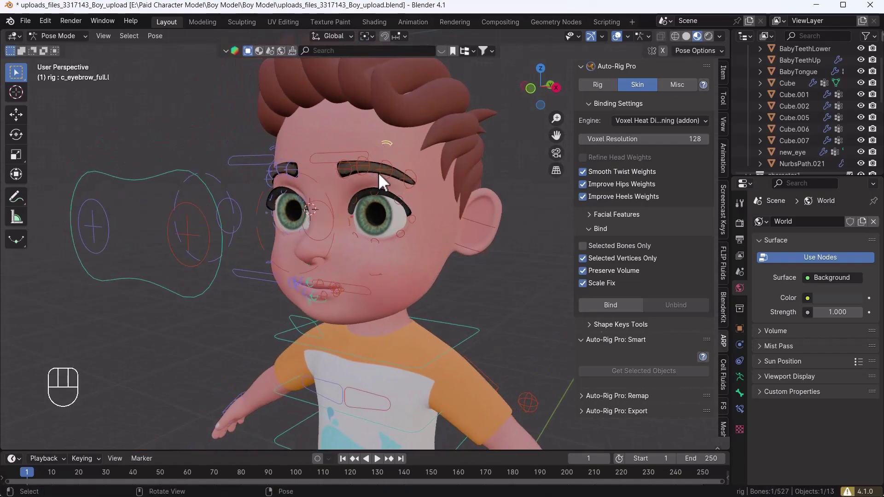
pyautogui.moveTo(410, 178); pyautogui.dragTo(390, 179)
pyautogui.press('g')
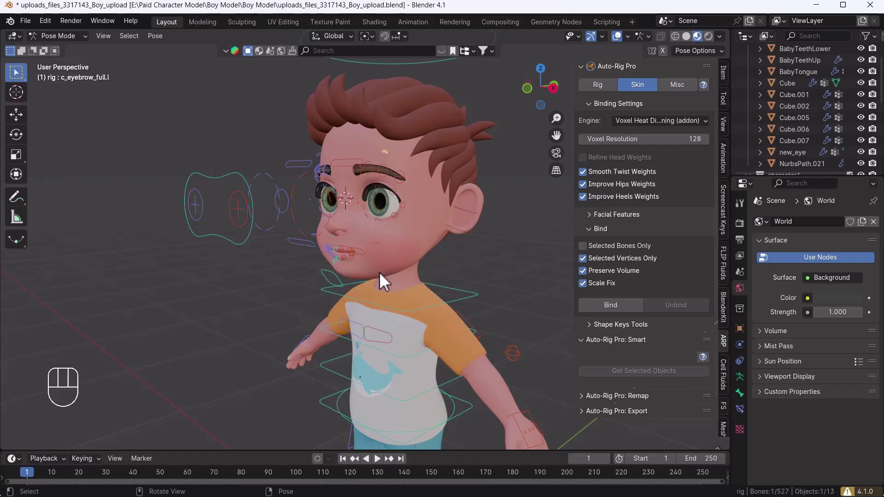
# - Move the c_foot_ik.r controller to test the foot roll on the coloured character
pyautogui.moveTo(382, 371); pyautogui.dragTo(374, 259)
pyautogui.moveTo(413, 262); pyautogui.dragTo(458, 259)
pyautogui.moveTo(382, 317); pyautogui.dragTo(367, 311)
pyautogui.moveTo(356, 378); pyautogui.dragTo(358, 328)
pyautogui.moveTo(360, 327); pyautogui.dragTo(377, 329)
pyautogui.moveTo(293, 326); pyautogui.dragTo(315, 319)
pyautogui.moveTo(316, 319); pyautogui.dragTo(370, 315)
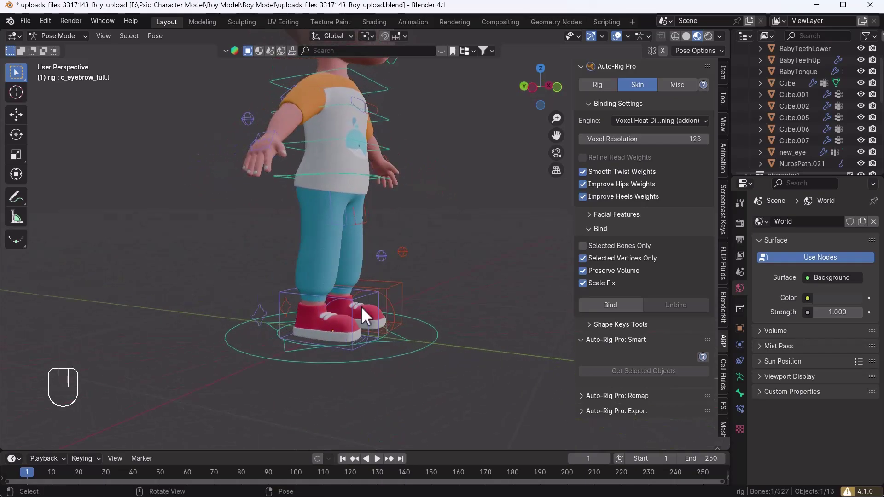
pyautogui.click(370, 303)
pyautogui.press('g')
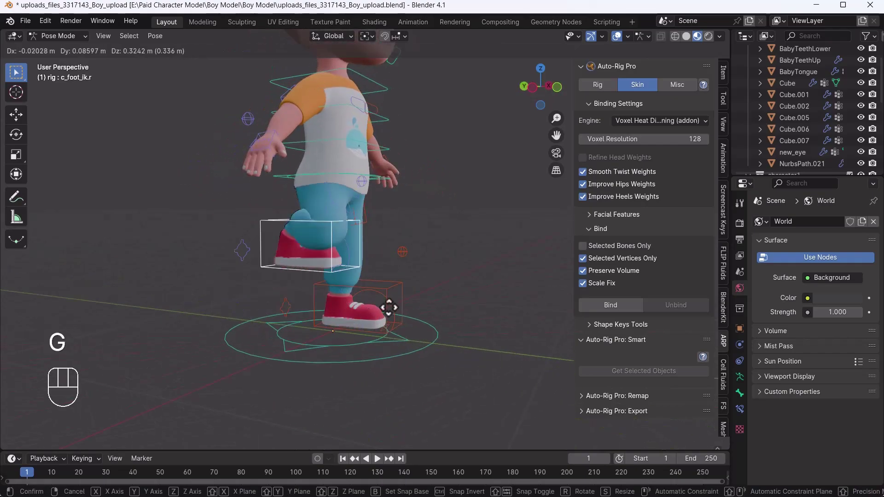
pyautogui.press('g')
# - Face the character and move the c_hand_ik.r controller
pyautogui.moveTo(319, 275); pyautogui.dragTo(287, 282)
pyautogui.moveTo(291, 265); pyautogui.dragTo(306, 304)
pyautogui.moveTo(269, 269); pyautogui.dragTo(231, 271)
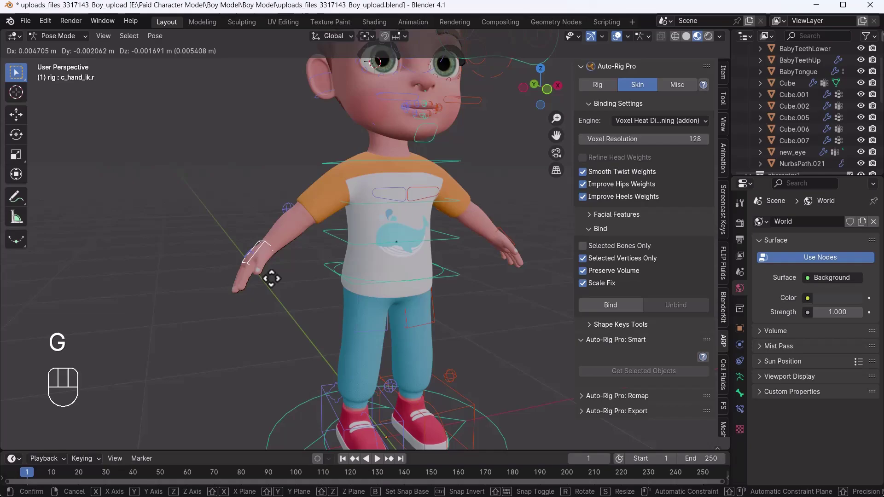
pyautogui.press('g')
# - Move the whole body by c_root_master.x, then drag the combined c_eye_target.x control
pyautogui.click(364, 294)
pyautogui.press('g')
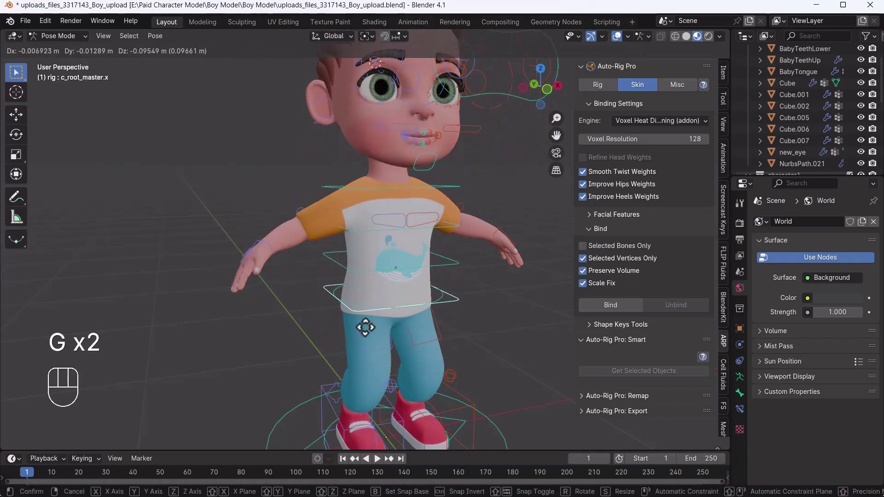
pyautogui.middleClick(369, 307)
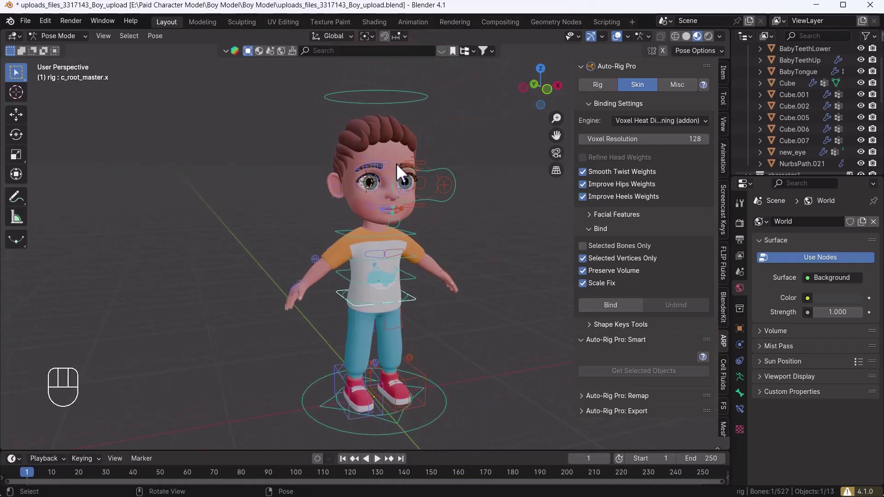
pyautogui.middleClick(398, 200)
pyautogui.click(440, 214)
pyautogui.moveTo(438, 223); pyautogui.dragTo(424, 242)
pyautogui.press('g')
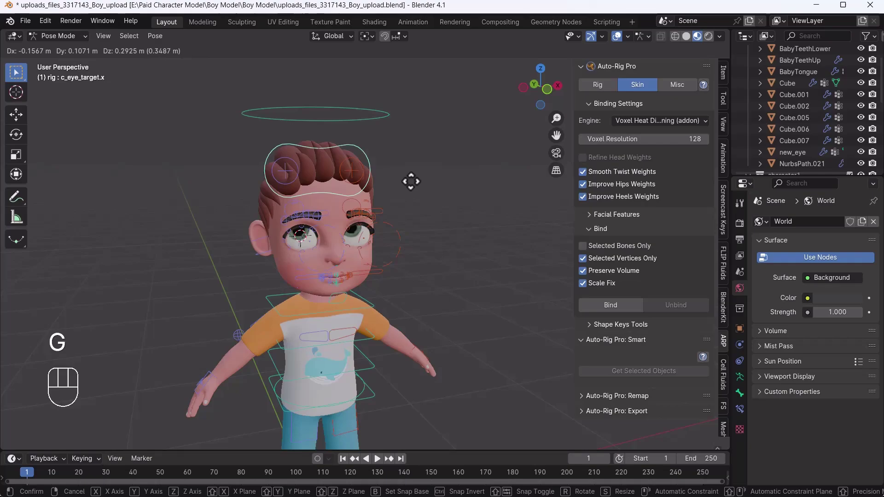
# - Move the c_jawbone.x control to open the character's mouth
pyautogui.moveTo(367, 313); pyautogui.dragTo(352, 221)
pyautogui.click(342, 201)
pyautogui.press('g')
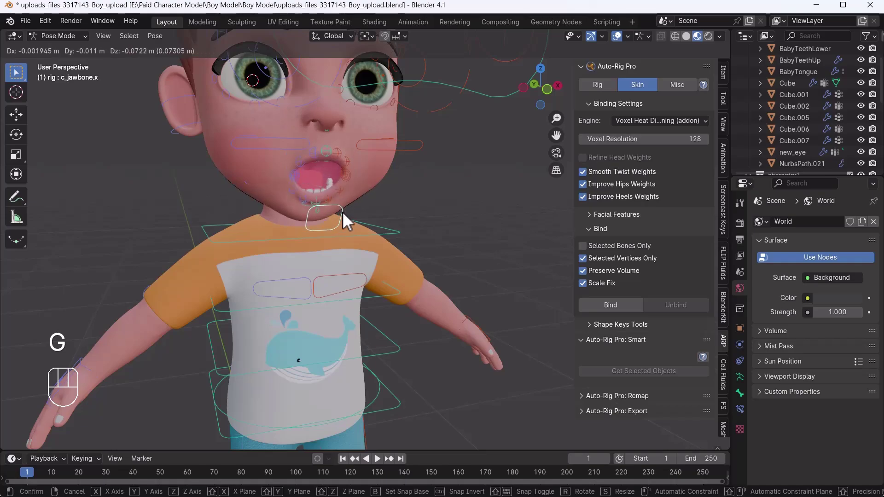
pyautogui.middleClick(342, 198)
# - Rotate the c_ear_02.r control in a profile view, then return to Object Mode
pyautogui.click(240, 195)
pyautogui.moveTo(241, 205); pyautogui.dragTo(234, 218)
pyautogui.middleClick(254, 219)
pyautogui.press('r')
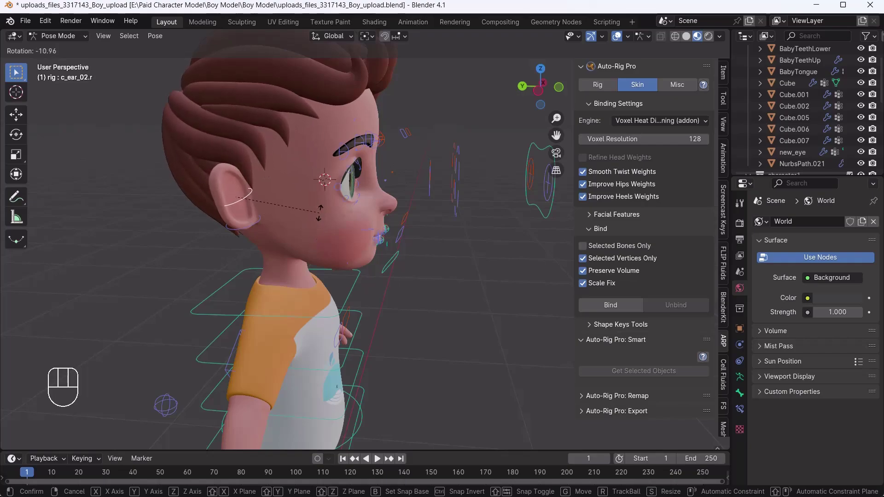
pyautogui.moveTo(293, 196); pyautogui.dragTo(311, 232)
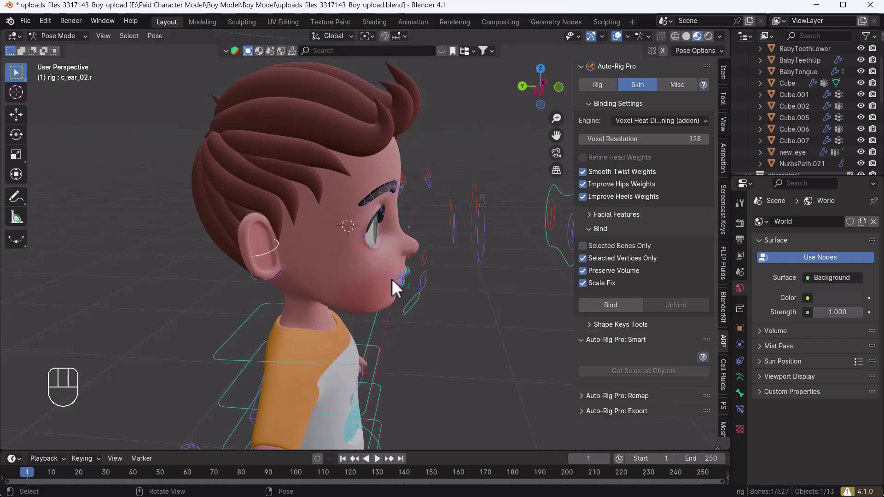
pyautogui.moveTo(445, 329); pyautogui.dragTo(419, 310)
pyautogui.middleClick(441, 323)
pyautogui.press('ctrl+Tab')
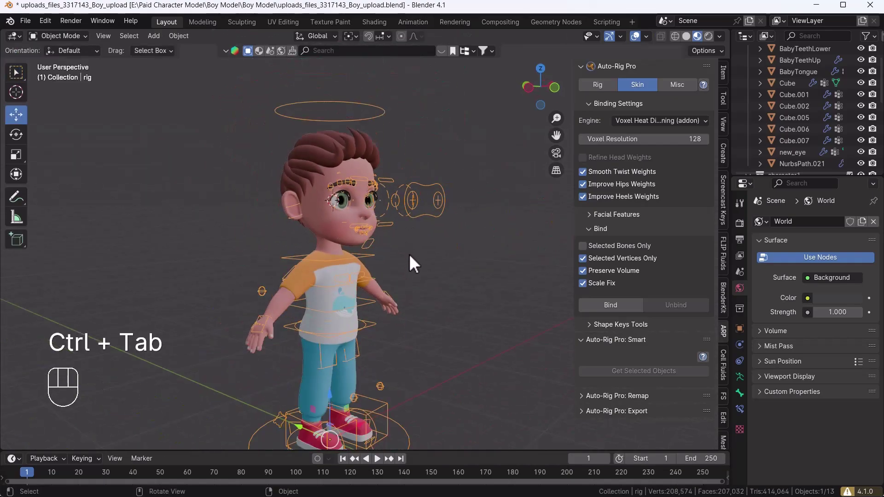
# - Deselect the rig and hide the Auto-Rig Pro sidebar to show the character unobstructed
pyautogui.moveTo(414, 281); pyautogui.dragTo(382, 278)
pyautogui.moveTo(438, 283); pyautogui.dragTo(433, 267)
pyautogui.click(441, 251)
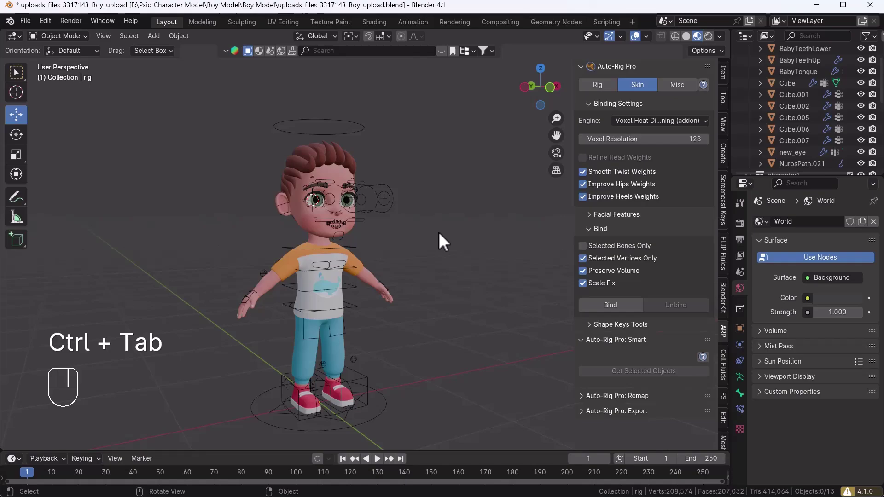
pyautogui.press('n')
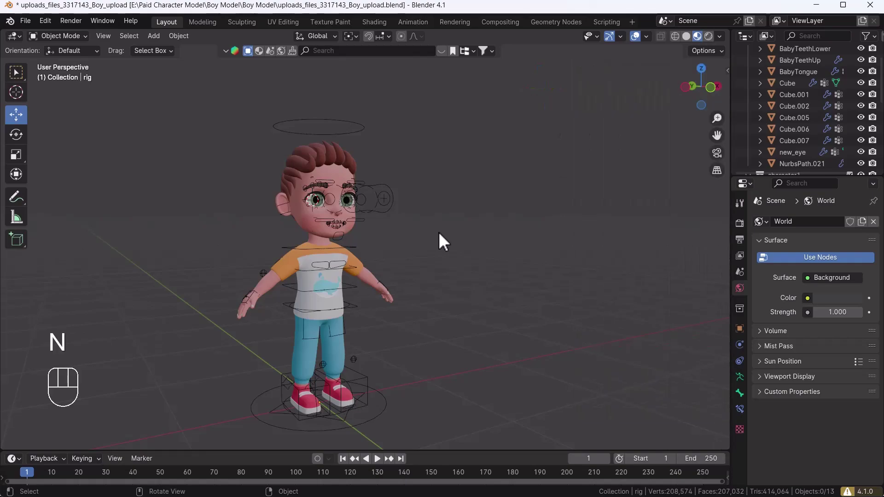